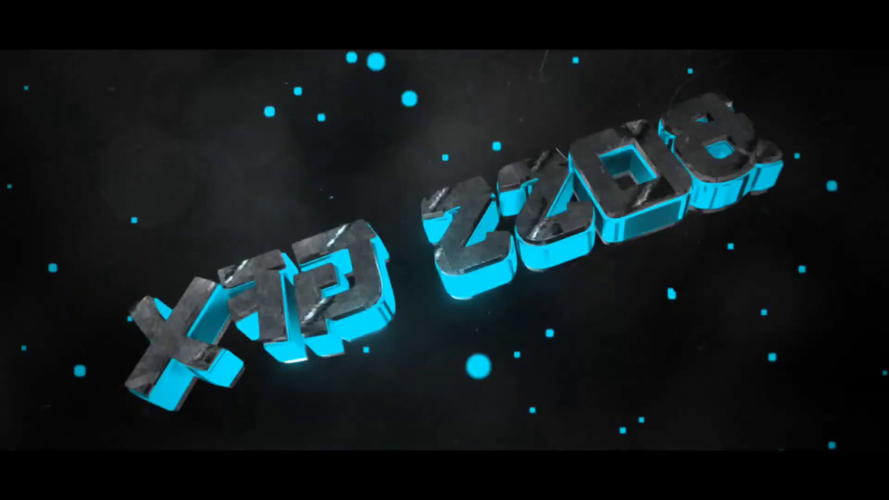
# Step: Finish the intro and bring up Photoshop's empty workspace with shortcut keys
pyautogui.press('ctrl+F9')
pyautogui.press('ctrl+alt+e')
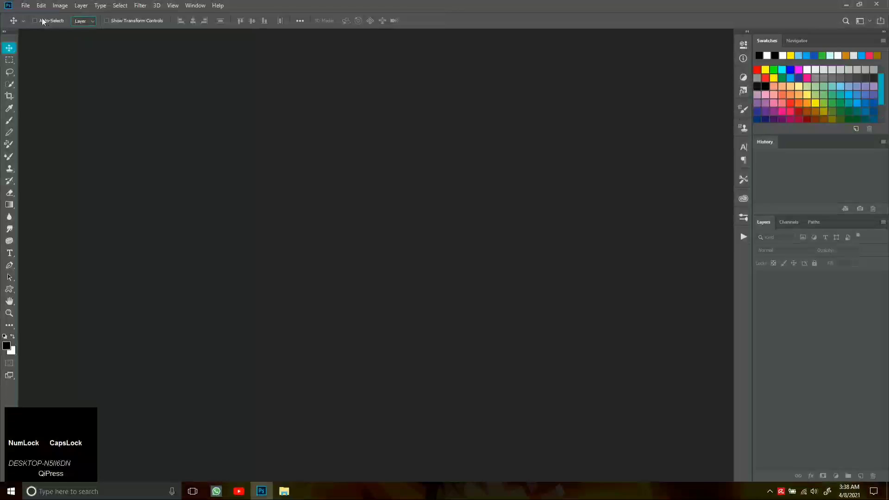
# Step: Start a new document from the File menu using the 1280×720, 72 ppi preset
pyautogui.click(27, 8)
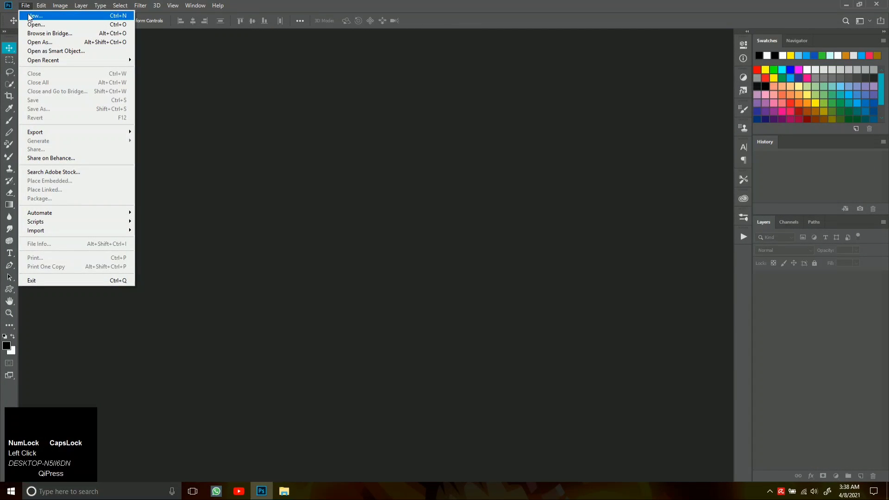
pyautogui.click(29, 18)
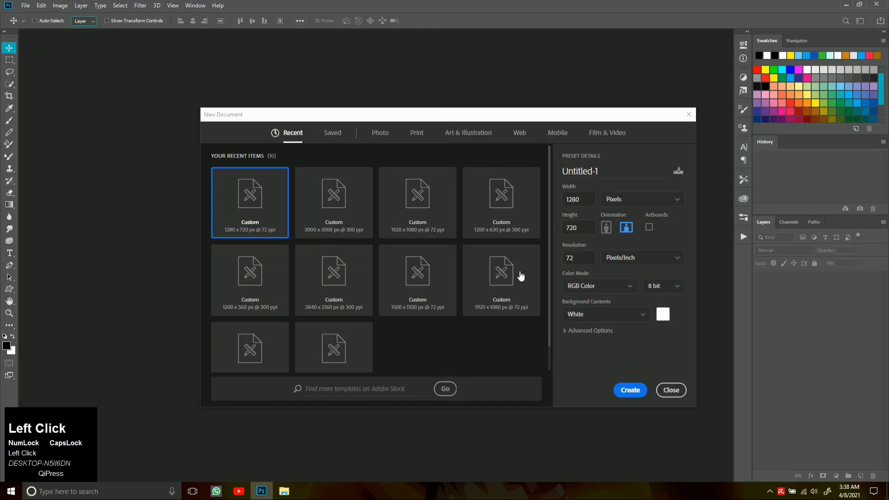
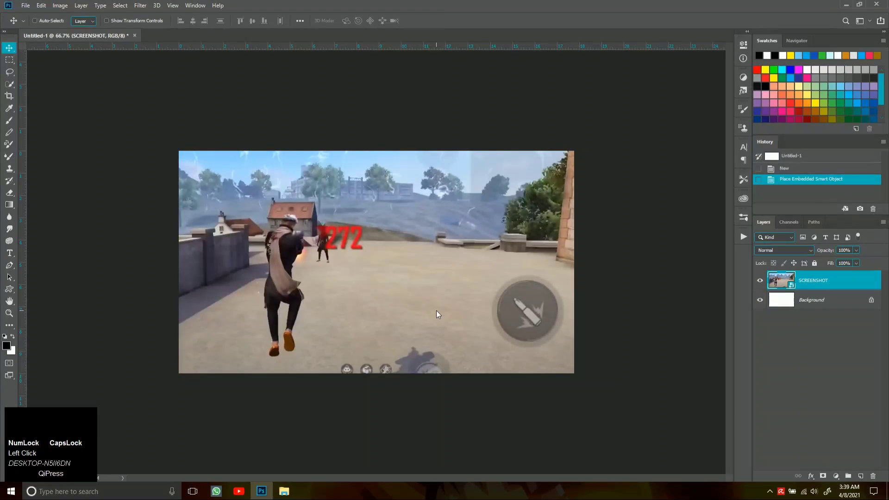
# Step: Add clipped Levels and Brightness/Contrast adjustments over the screenshot, then begin a Gradient Fill layer
pyautogui.press('ctrl+=')
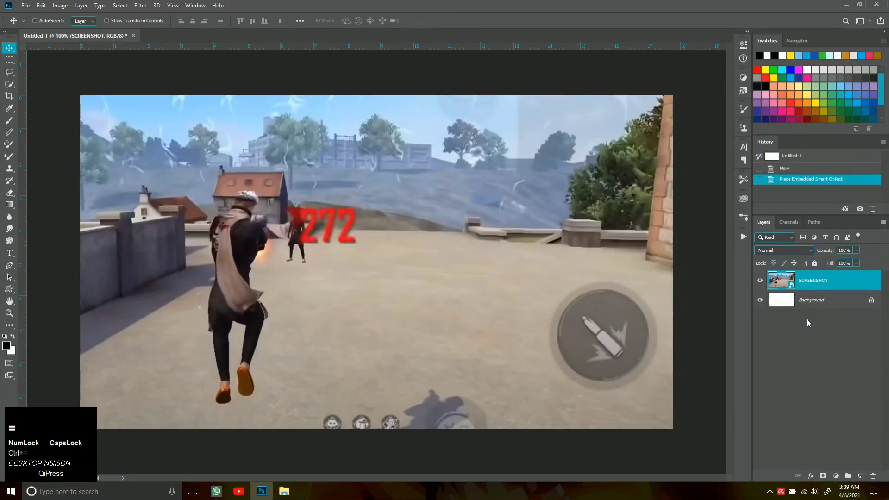
pyautogui.click(844, 482)
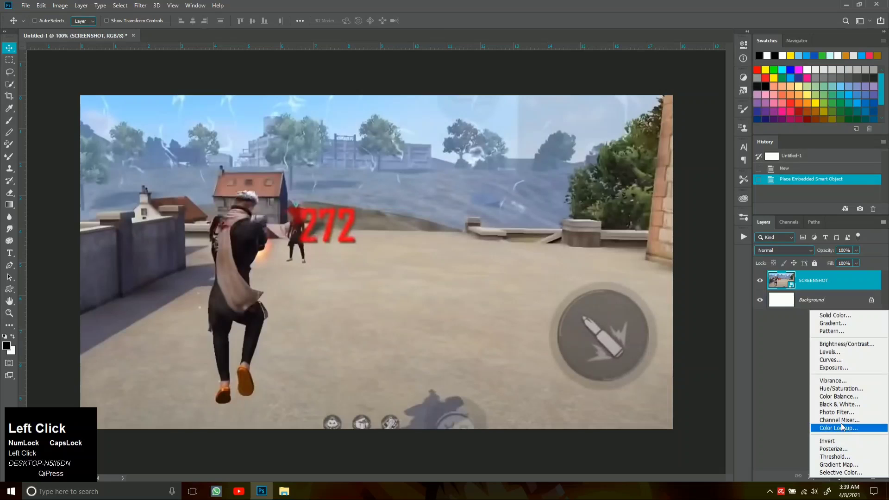
pyautogui.moveTo(844, 353); pyautogui.dragTo(662, 145)
pyautogui.moveTo(716, 141); pyautogui.dragTo(662, 145)
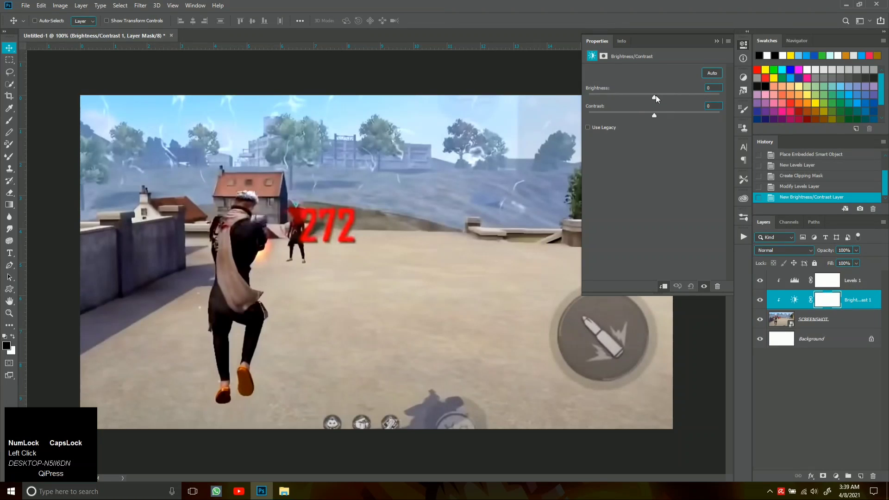
pyautogui.moveTo(654, 98); pyautogui.dragTo(717, 47)
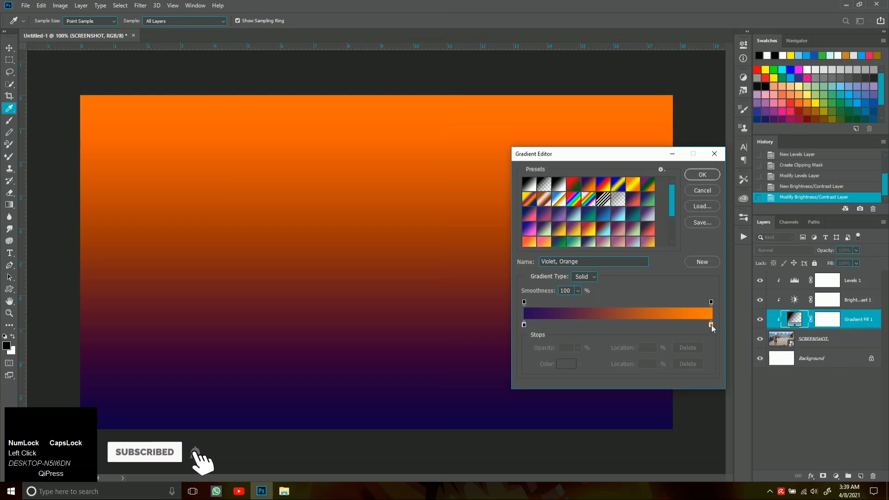
# Step: Recolour the gradient stops to yellow and orange (ff7800) in the Gradient Editor
pyautogui.click(713, 326)
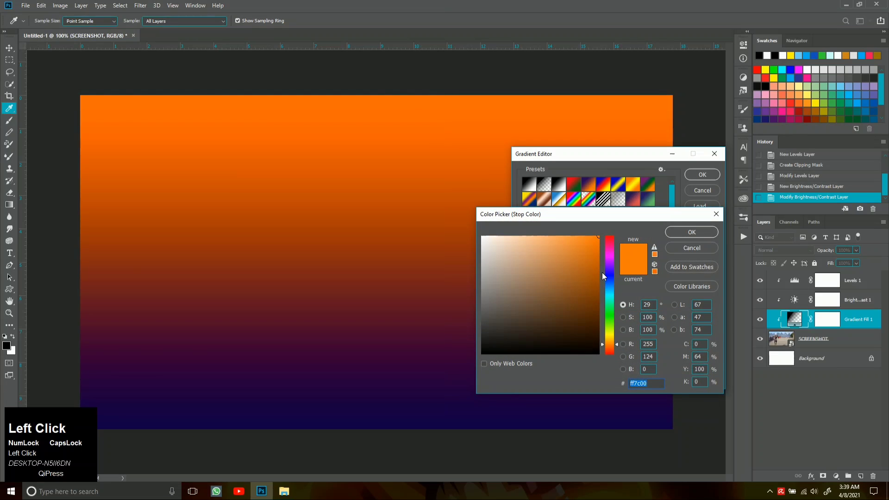
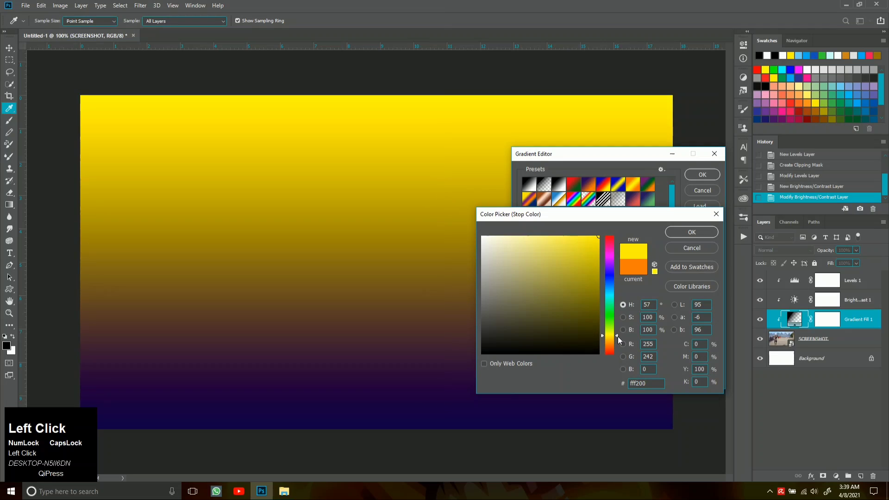
pyautogui.moveTo(618, 337); pyautogui.dragTo(679, 238)
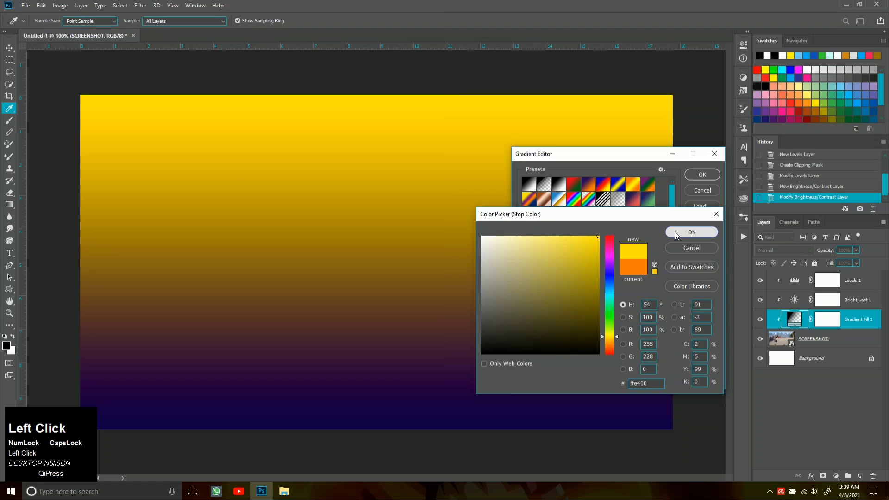
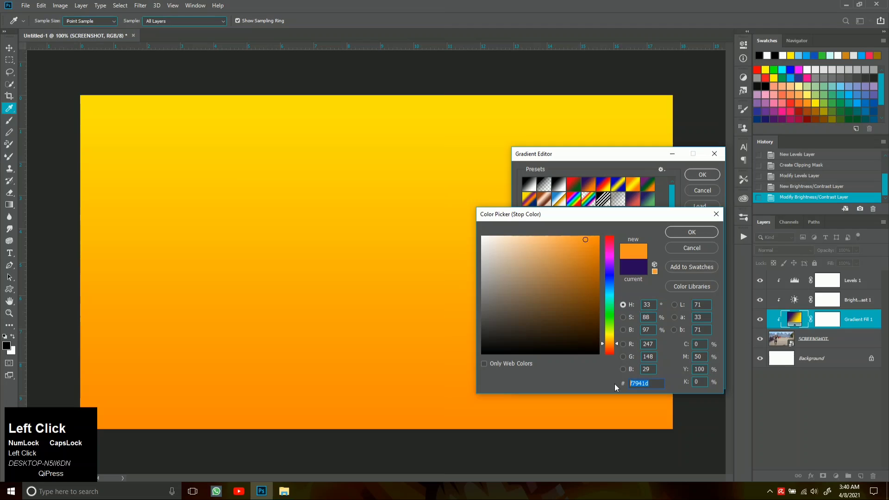
pyautogui.moveTo(618, 344); pyautogui.dragTo(685, 237)
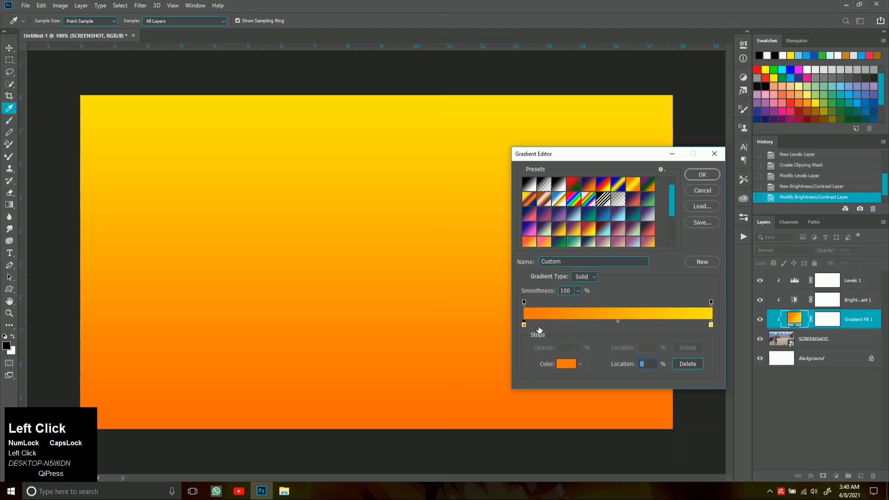
pyautogui.click(572, 367)
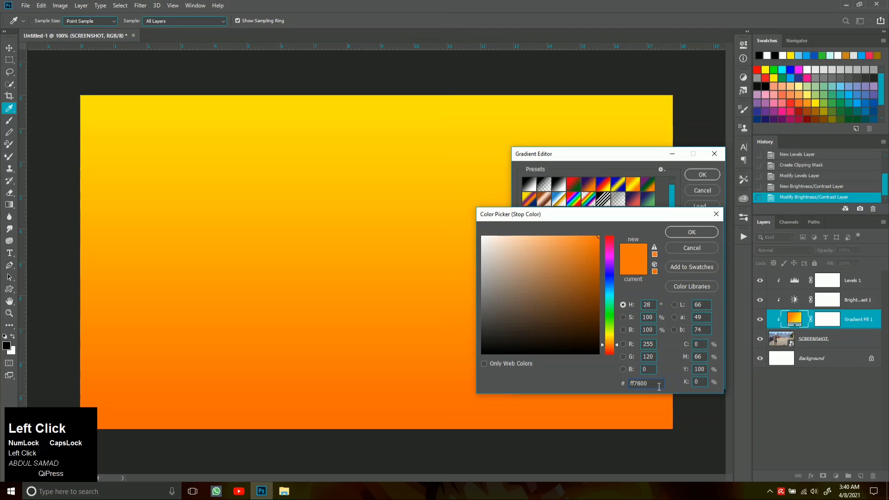
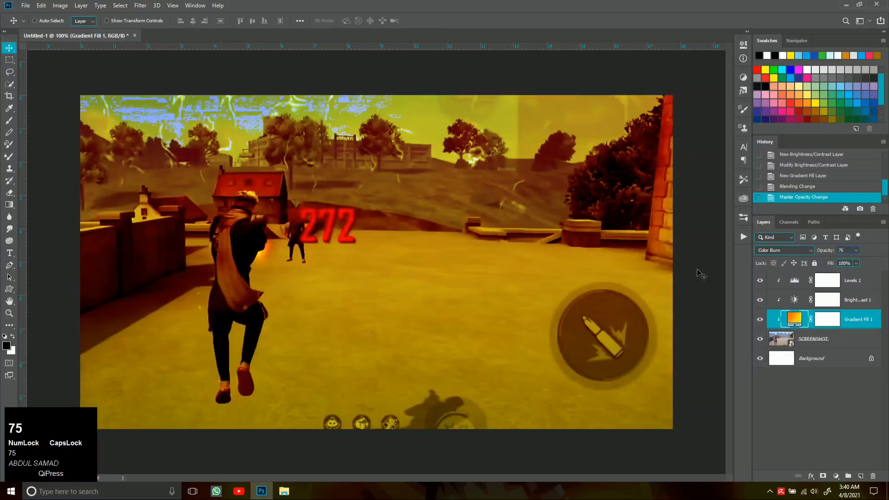
# Step: Set the gradient layer to 75% opacity and accept the reversed orange-yellow gradient
pyautogui.write('75')
pyautogui.click(807, 257)
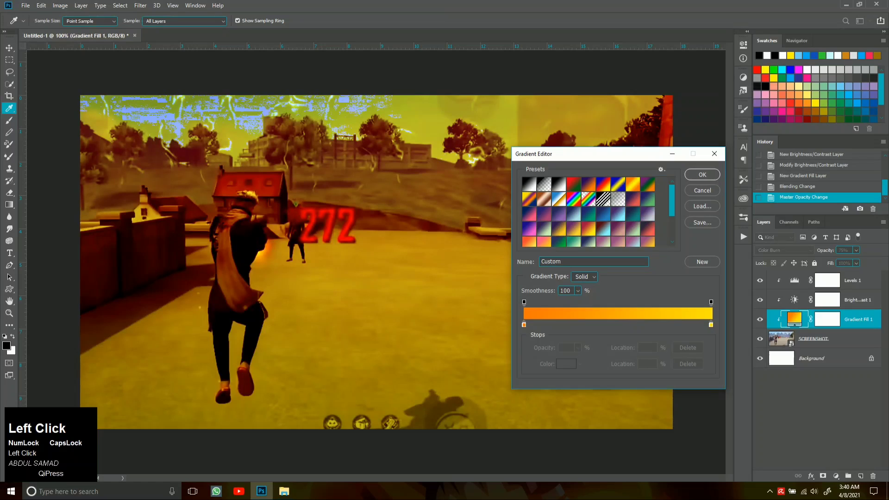
pyautogui.click(712, 197)
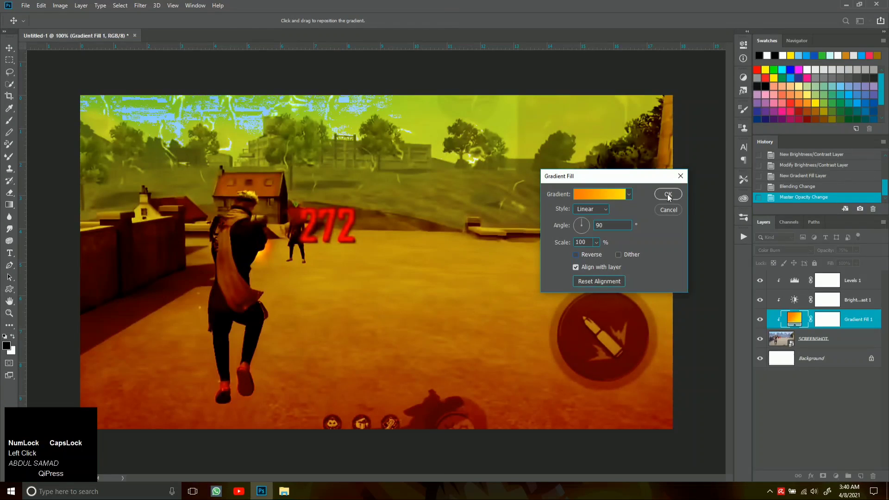
pyautogui.click(669, 199)
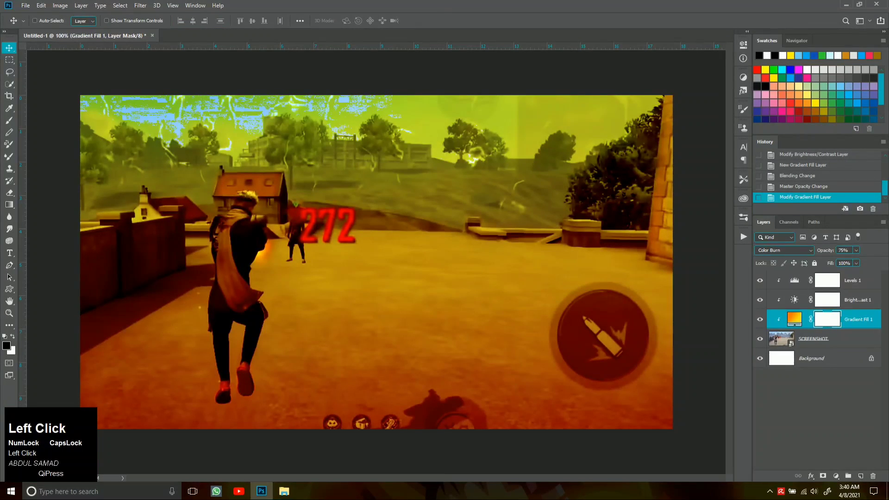
# Step: Paint black on the mask over the character with a large soft brush and lower opacity to 64%
pyautogui.press('b')
pyautogui.rightClick(421, 314)
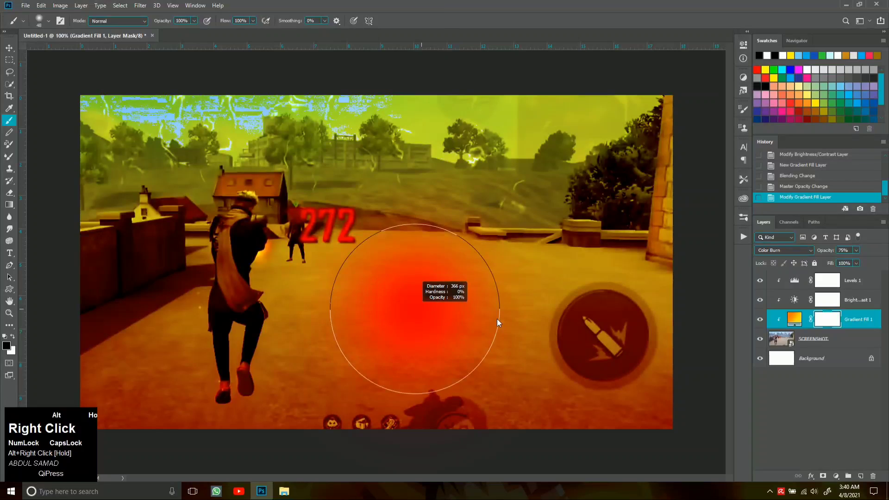
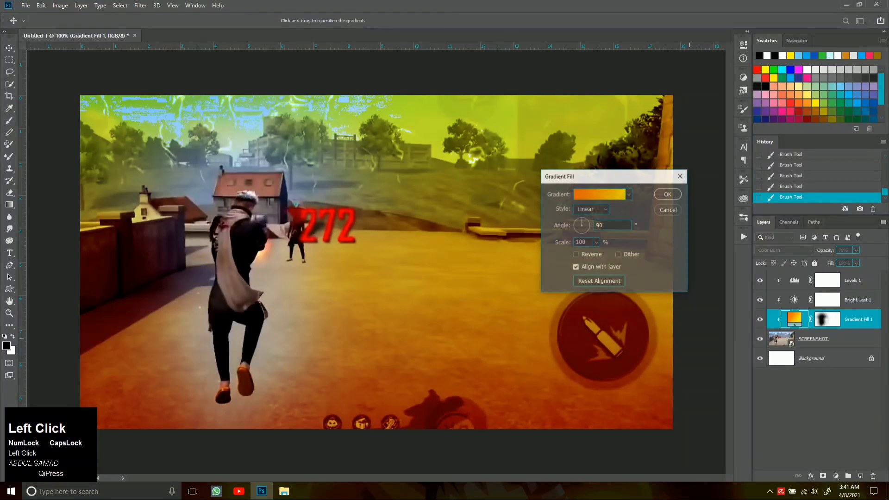
pyautogui.click(579, 259)
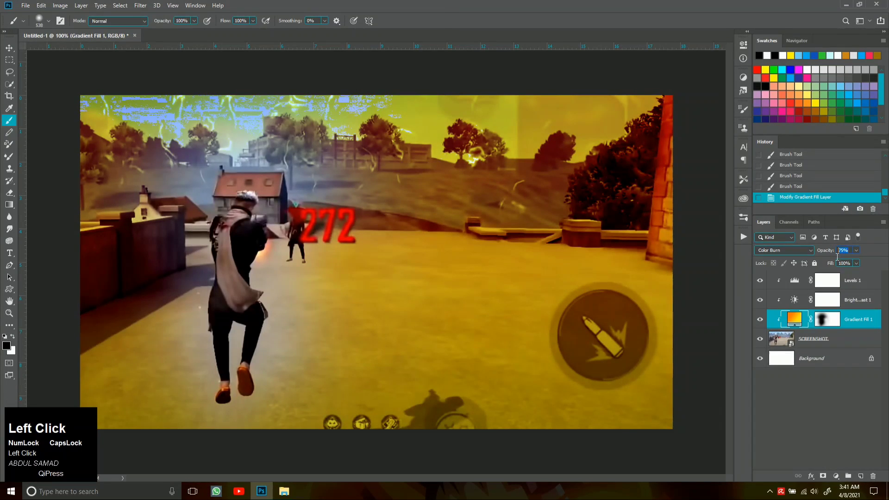
pyautogui.write('64')
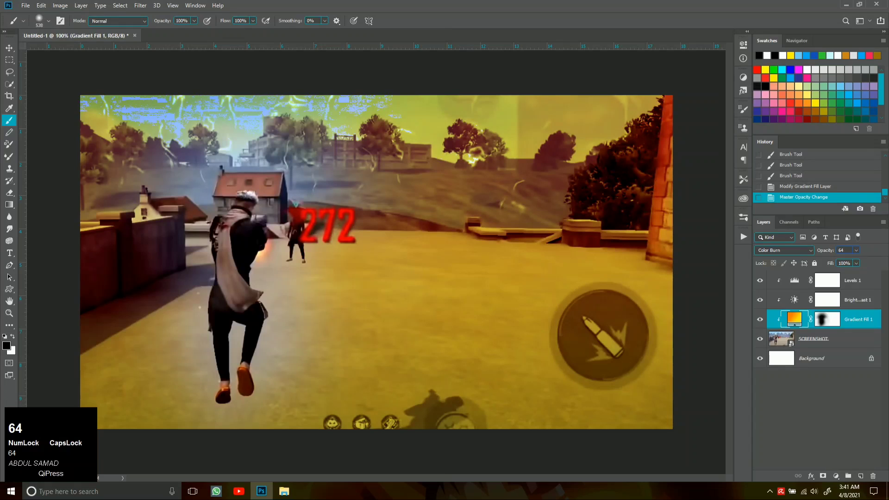
pyautogui.click(9, 53)
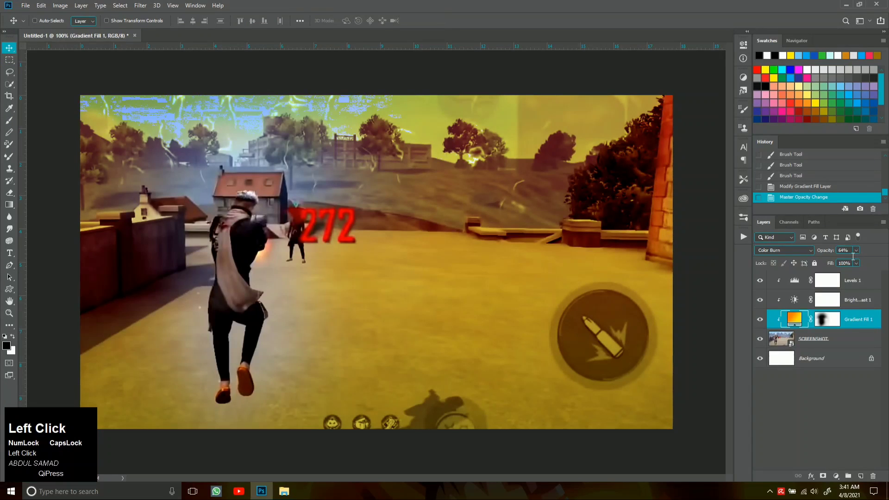
# Step: Add a reversed radial Gradient Fill vignette at 300% scale and reposition it on the canvas
pyautogui.write('75')
pyautogui.click(853, 287)
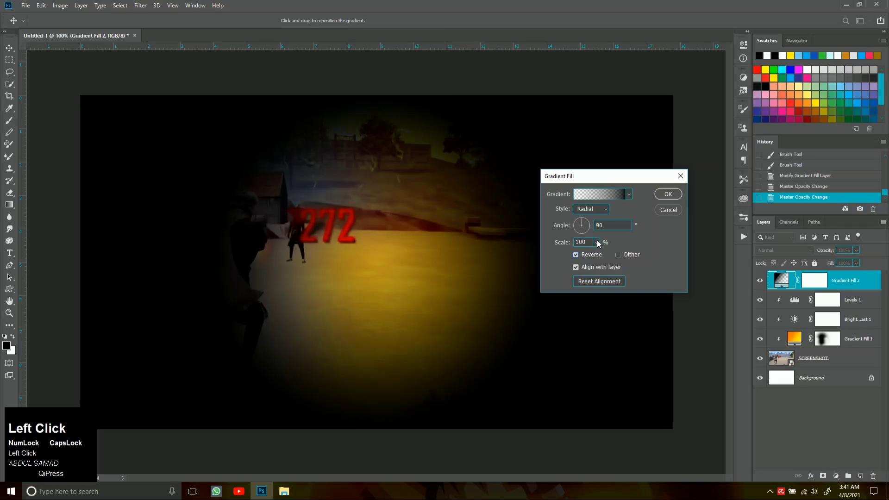
pyautogui.write('300')
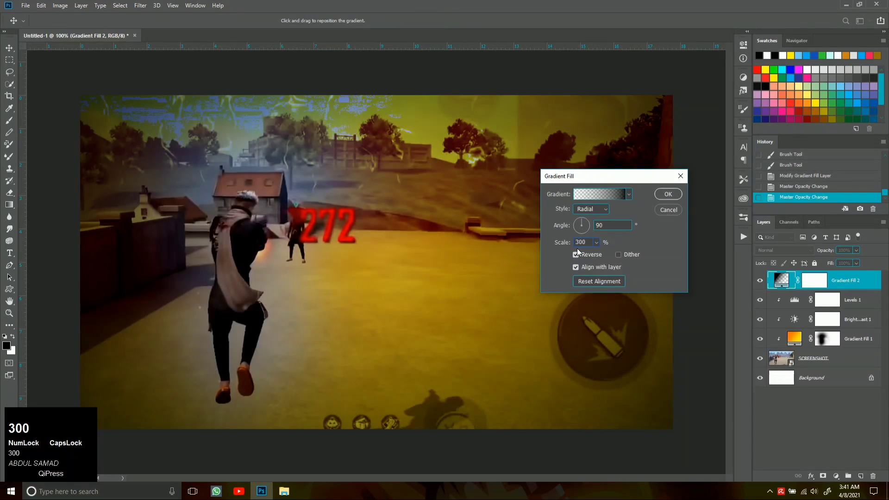
pyautogui.moveTo(427, 252); pyautogui.dragTo(669, 205)
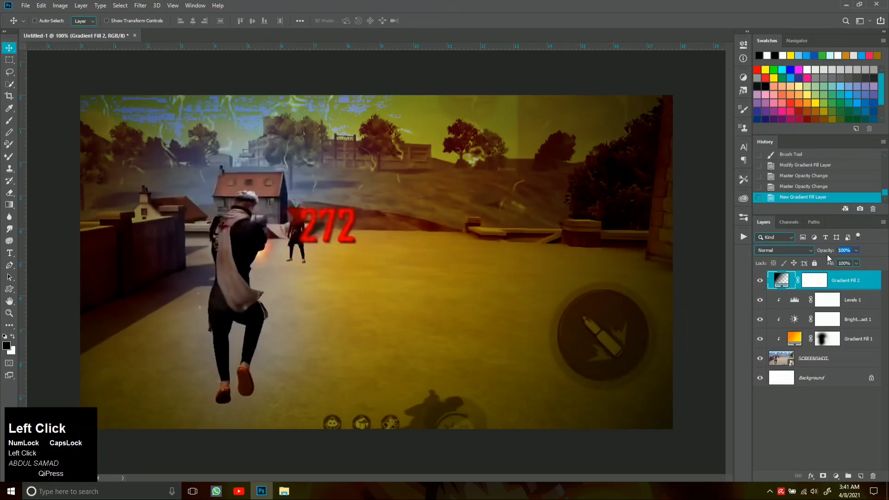
# Step: Set the vignette to 64% opacity and toggle it to compare on the zoomed-out thumbnail
pyautogui.write('64')
pyautogui.moveTo(763, 284); pyautogui.dragTo(453, 316)
pyautogui.press('ctrl+-')
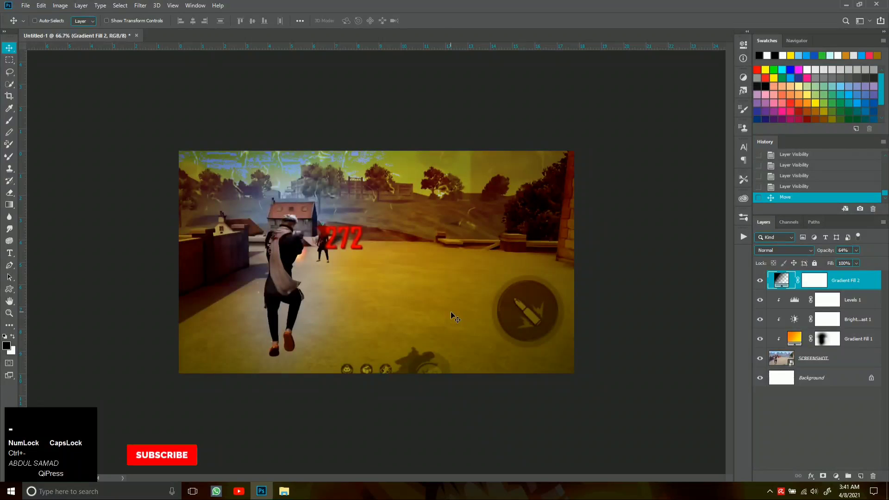
pyautogui.click(862, 288)
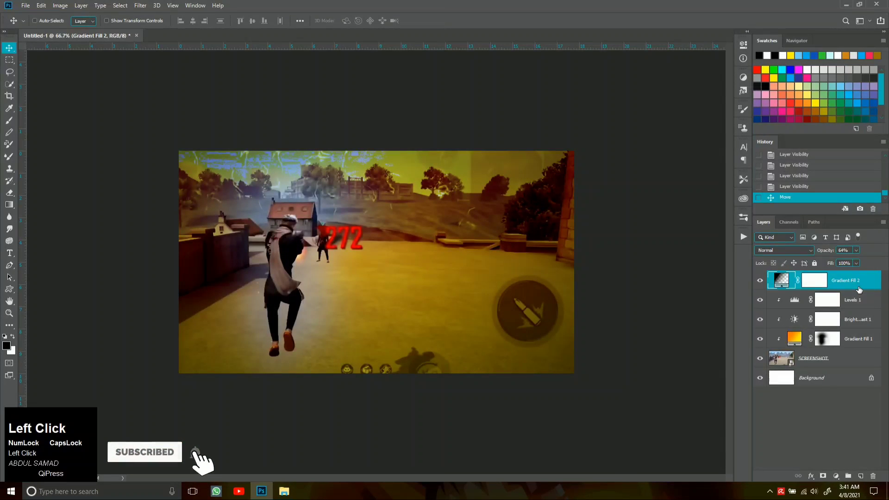
# Step: Move the orange Color Burn gradient above the Levels adjustment, just beneath the vignette
pyautogui.moveTo(857, 343); pyautogui.dragTo(852, 281)
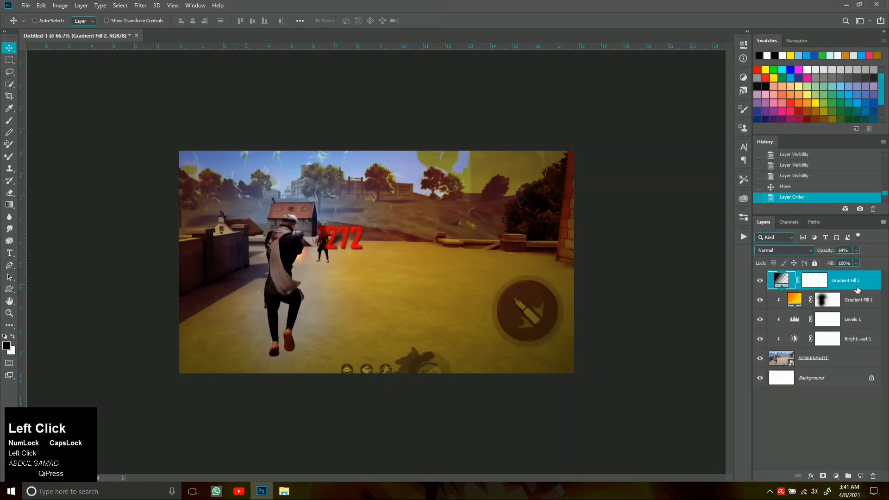
pyautogui.press('ctrl+=')
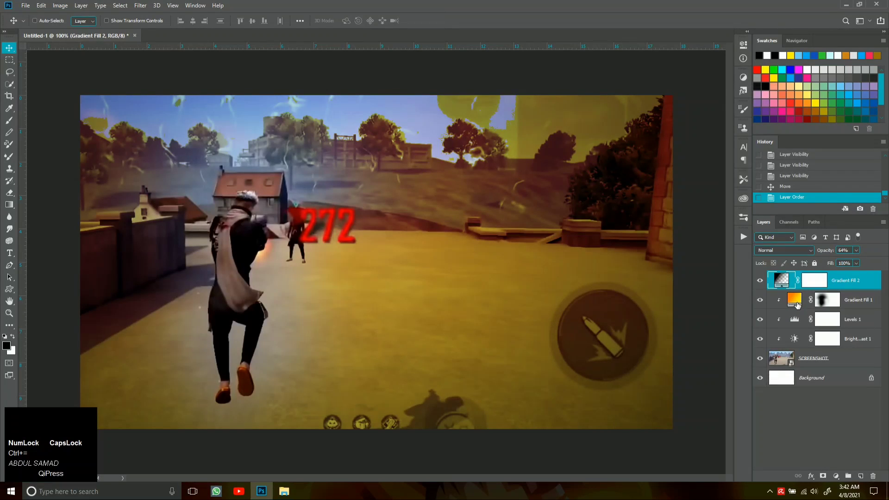
pyautogui.click(802, 304)
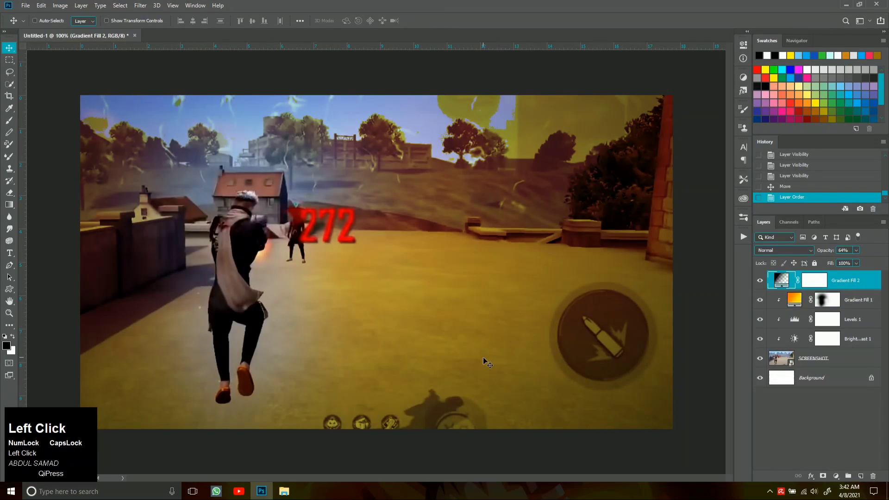
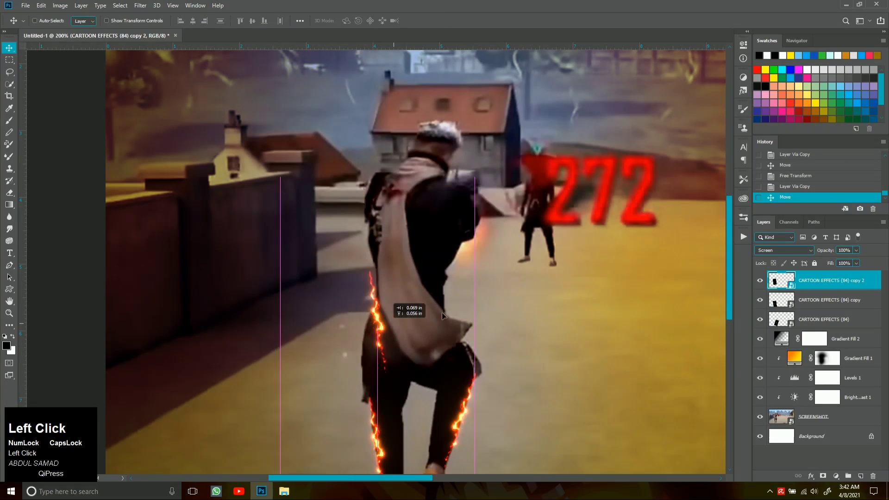
# Step: Rotate and stretch the newest flame copy so it follows the cape's left edge
pyautogui.press('ctrl+t')
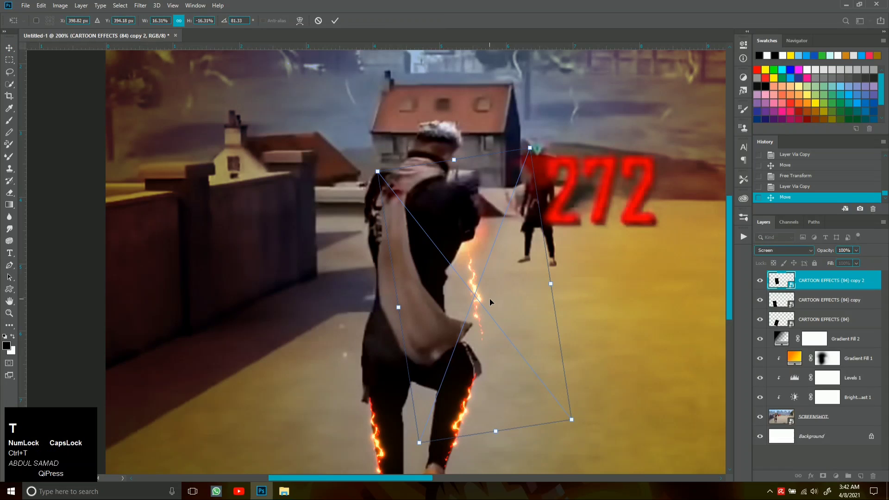
pyautogui.rightClick(482, 299)
pyautogui.moveTo(510, 361); pyautogui.dragTo(429, 325)
pyautogui.press('Return')
pyautogui.press('ctrl+t')
pyautogui.moveTo(436, 322); pyautogui.dragTo(547, 288)
pyautogui.press('ctrl+t')
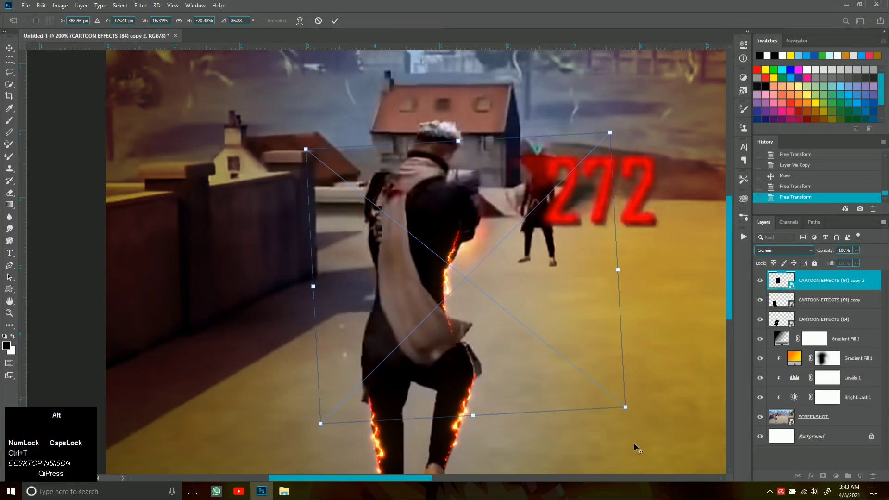
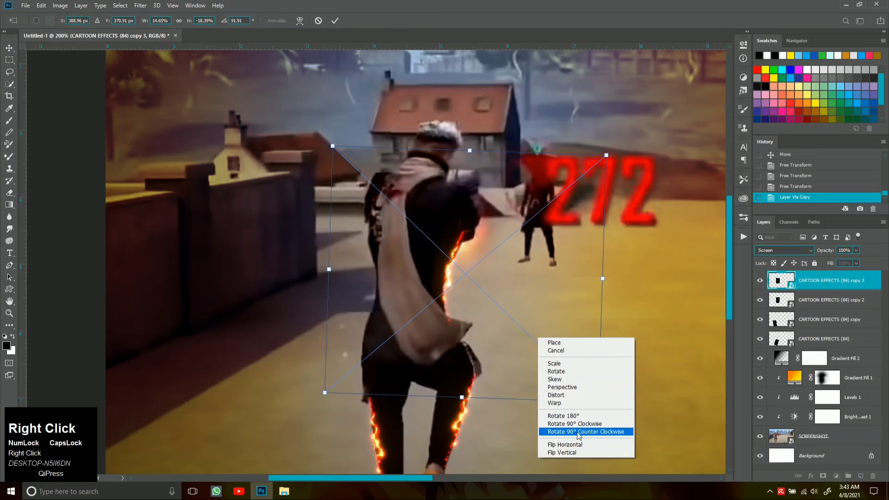
pyautogui.moveTo(578, 441); pyautogui.dragTo(402, 291)
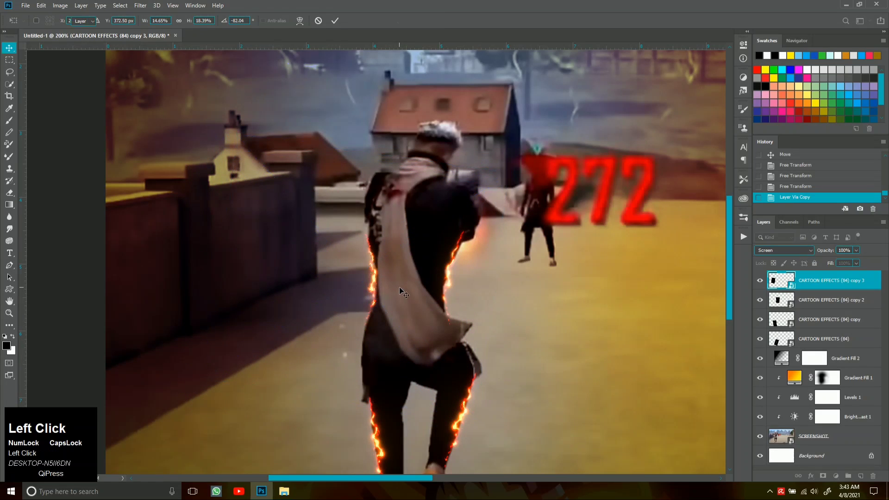
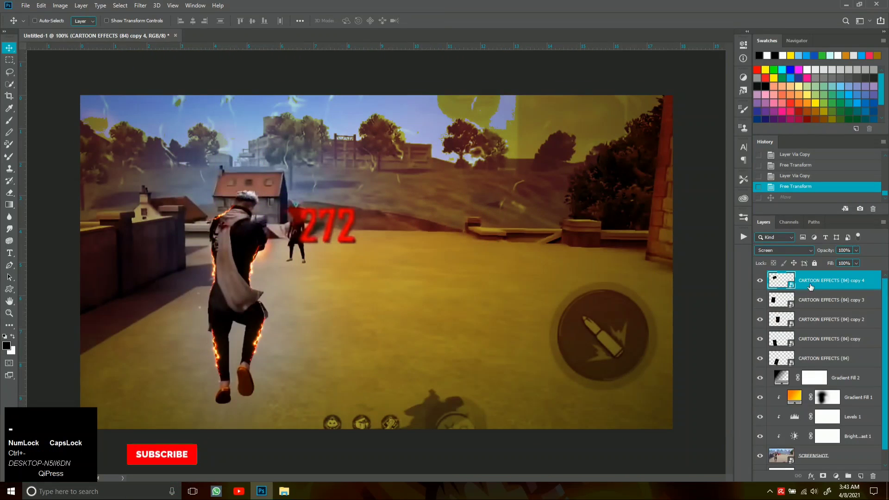
# Step: Select all five Screen-mode flame copy layers together
pyautogui.click(823, 287)
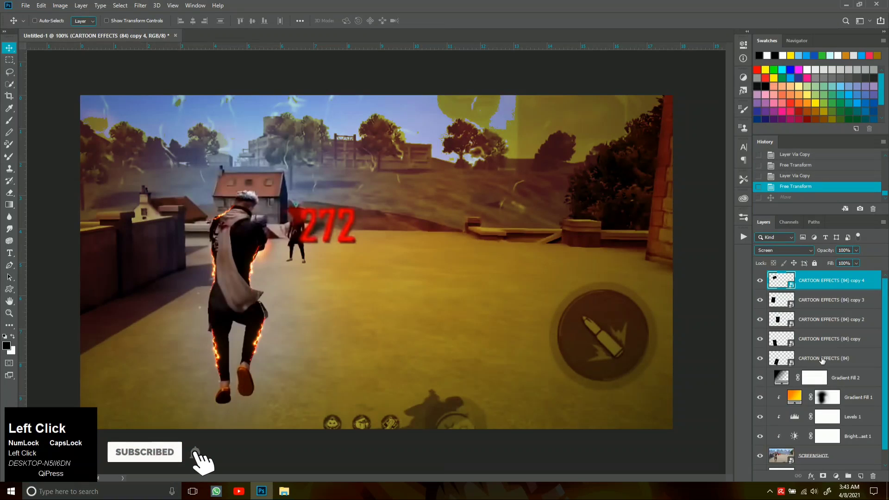
pyautogui.click(840, 360)
# Step: Group the flame layers into Group 1 and toggle it to compare the effect
pyautogui.press('ctrl+g')
pyautogui.click(768, 281)
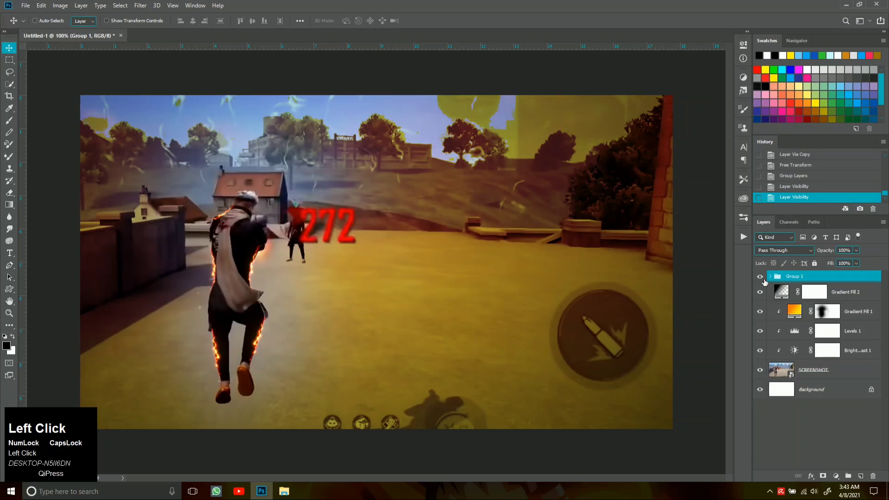
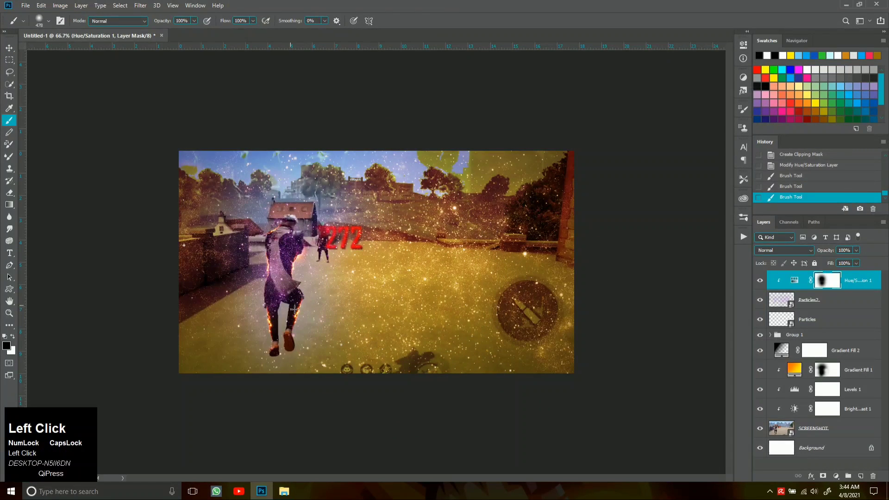
# Step: Undo the stray brush strokes via History and add a layer mask to Particles2
pyautogui.press('ctrl+z')
pyautogui.press('ctrl+shift+z')
pyautogui.click(838, 286)
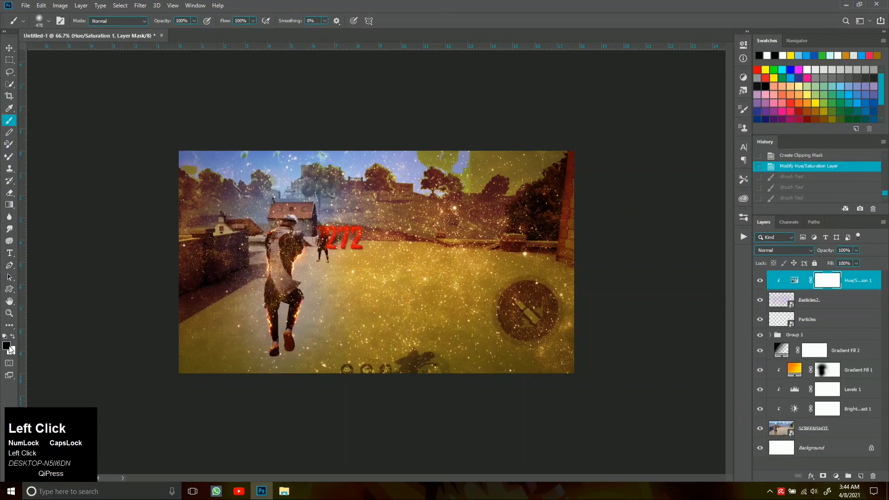
pyautogui.click(839, 306)
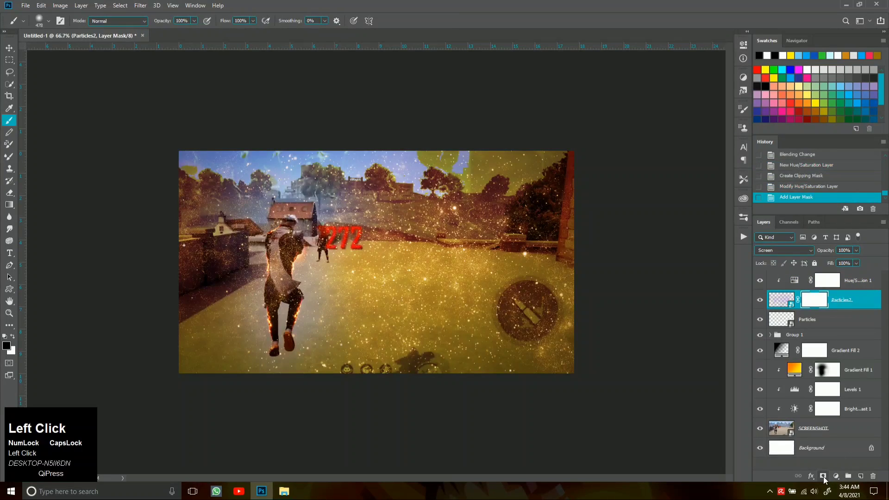
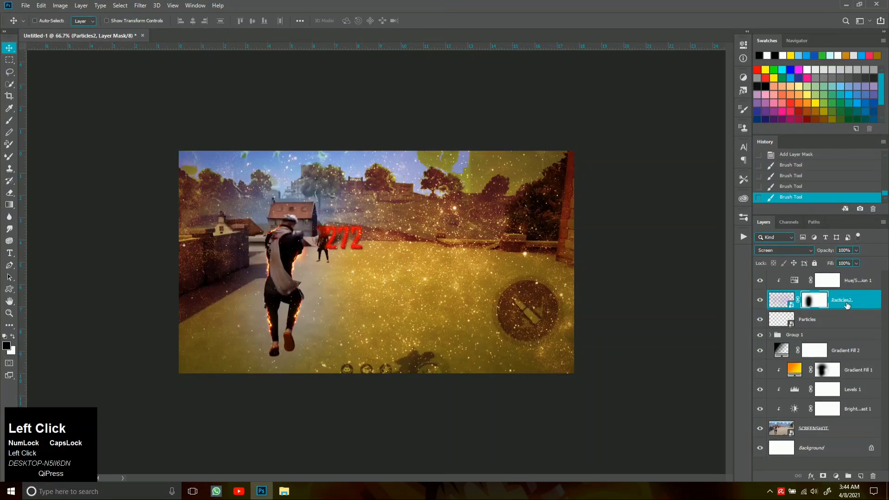
# Step: Paint the sparkles away from the runner and select Particles2 to tone it down
pyautogui.press('ctrl+=')
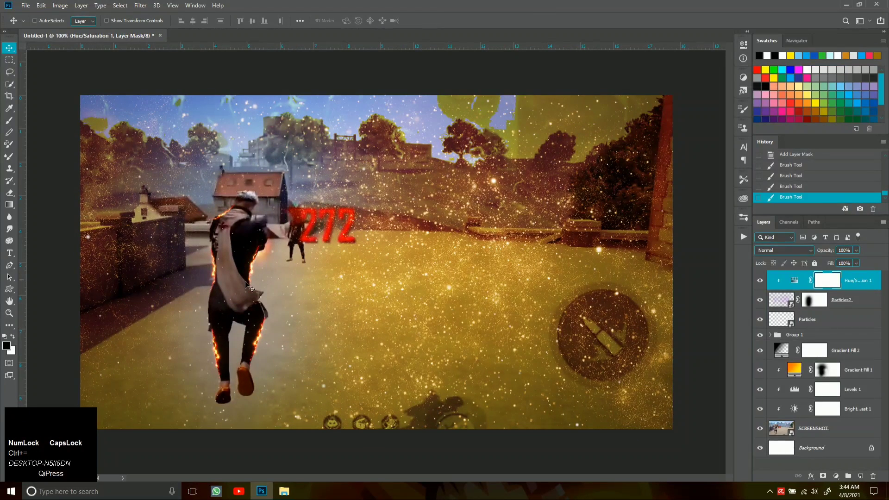
pyautogui.click(493, 178)
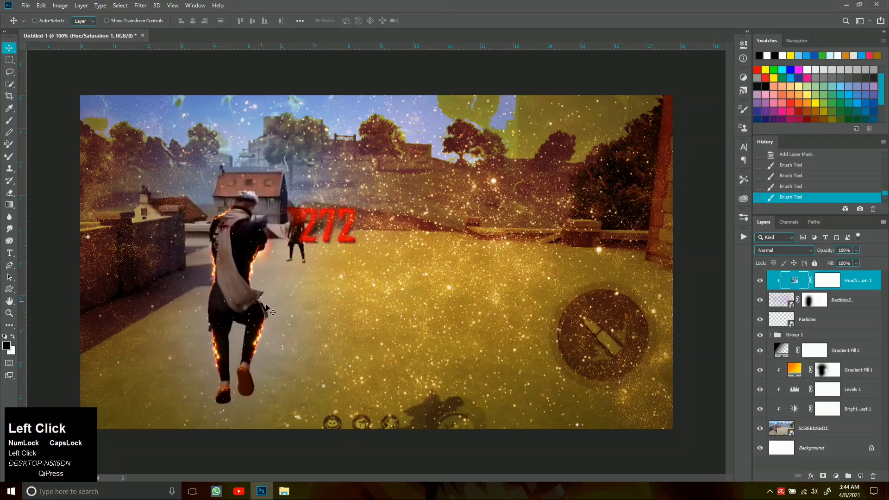
pyautogui.click(493, 177)
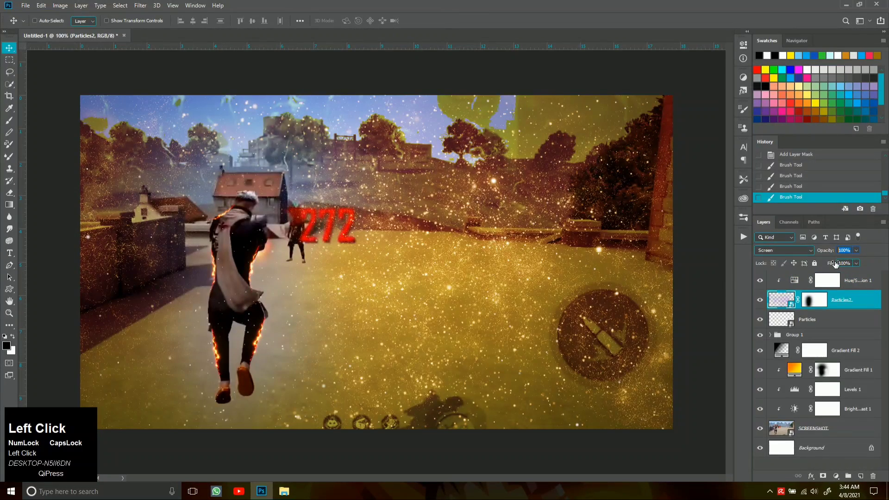
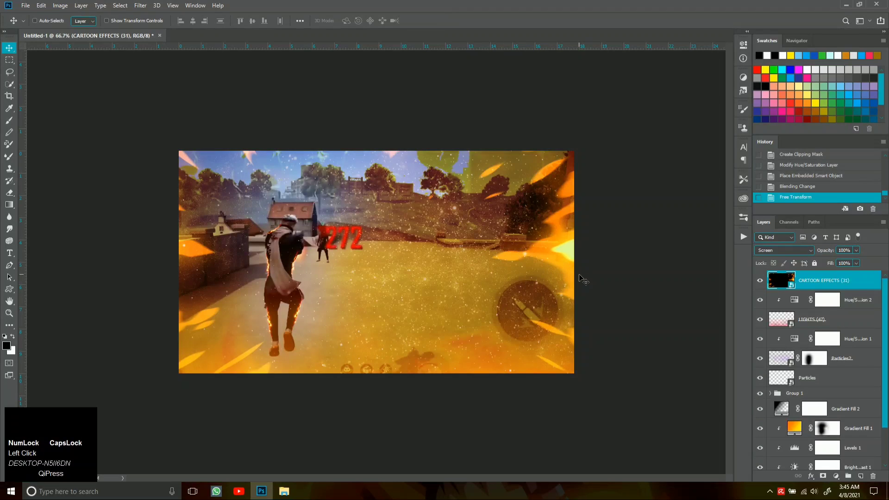
# Step: Shift the pink LIGHTS overlay toward gold with a clipped Hue/Saturation hue change
pyautogui.click(851, 284)
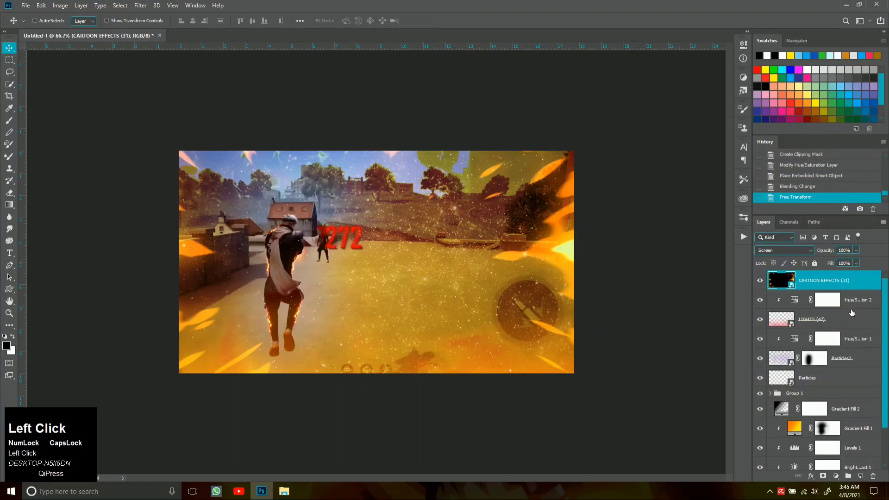
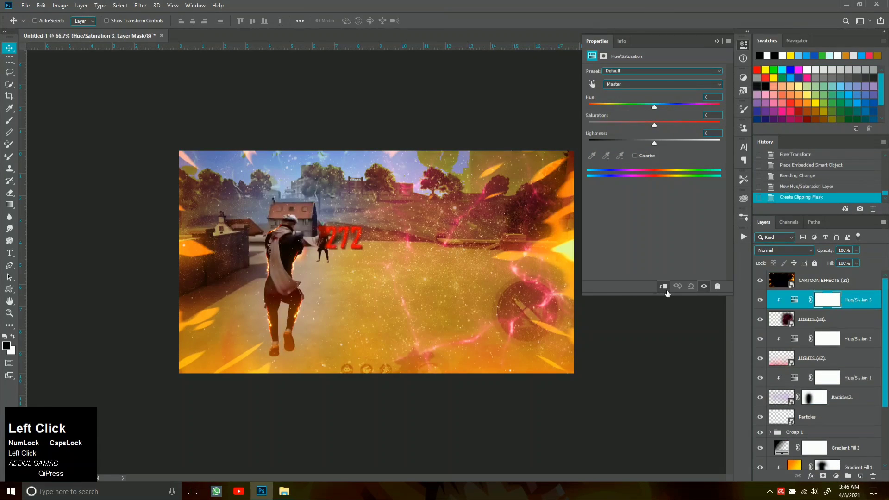
pyautogui.moveTo(673, 110); pyautogui.dragTo(718, 41)
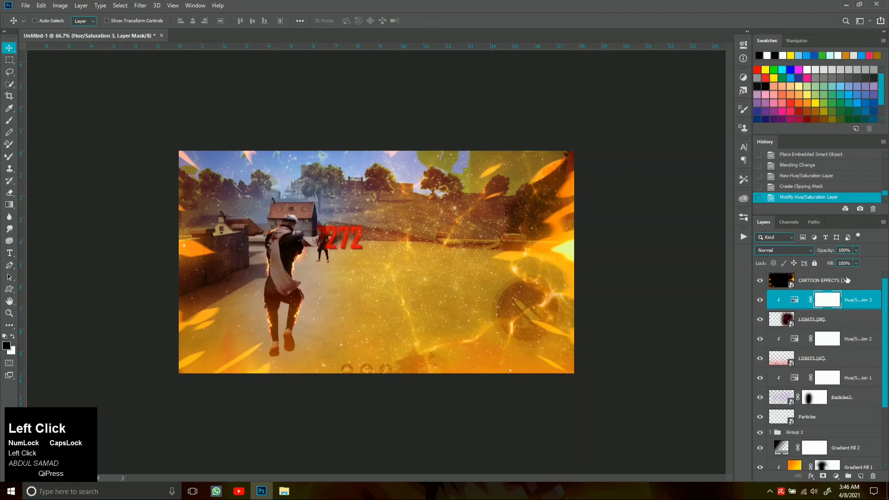
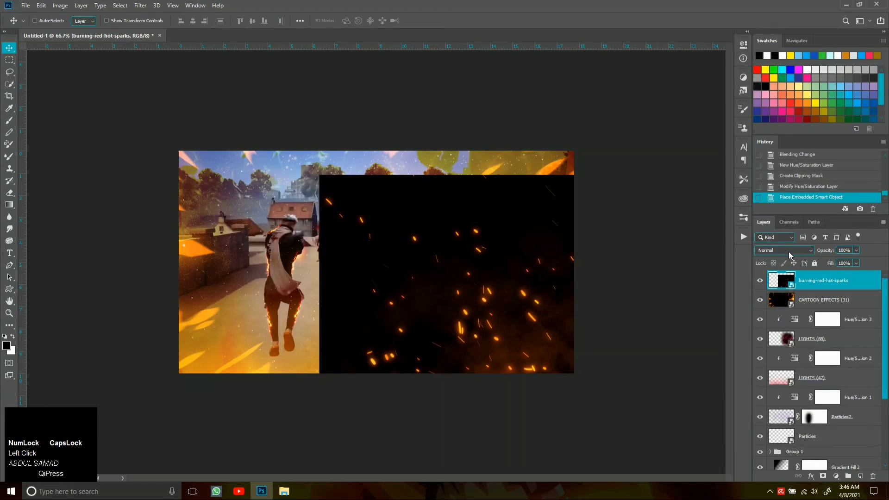
# Step: Position the burning red-hot sparks overlay diagonally across the canvas
pyautogui.moveTo(789, 256); pyautogui.dragTo(292, 494)
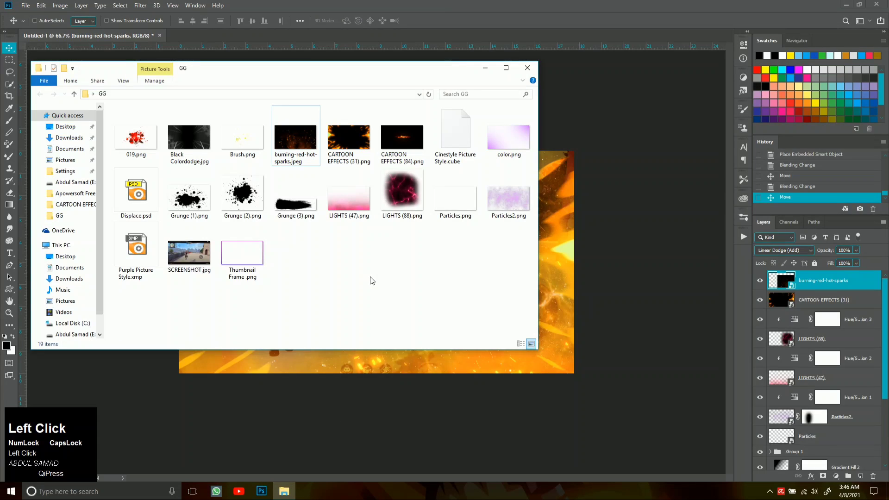
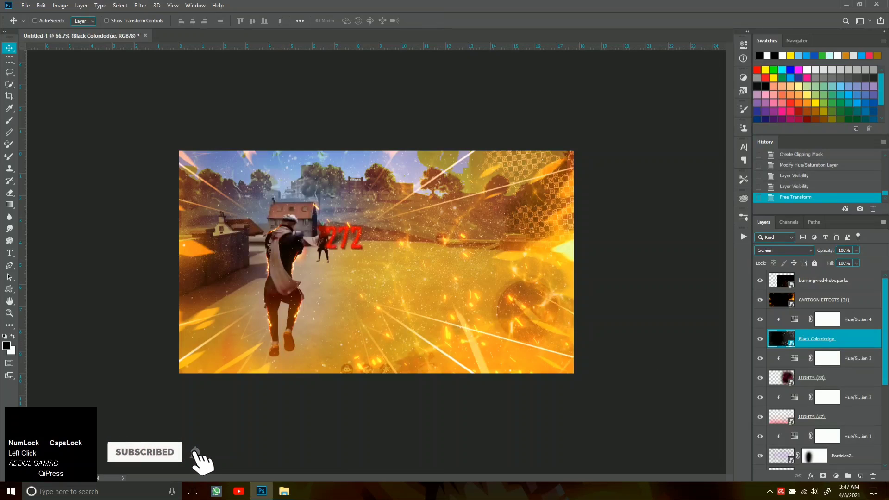
# Step: Add a layer mask to the orange streak cartoon-effect layer
pyautogui.click(814, 304)
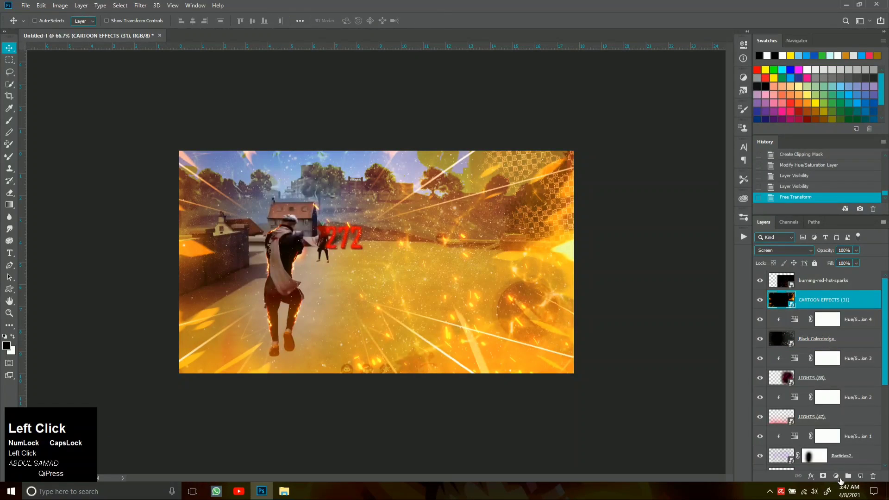
pyautogui.click(835, 480)
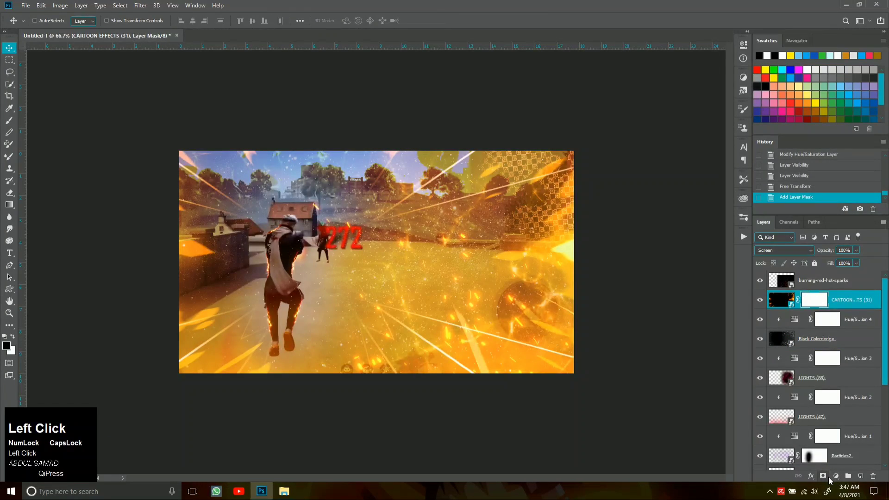
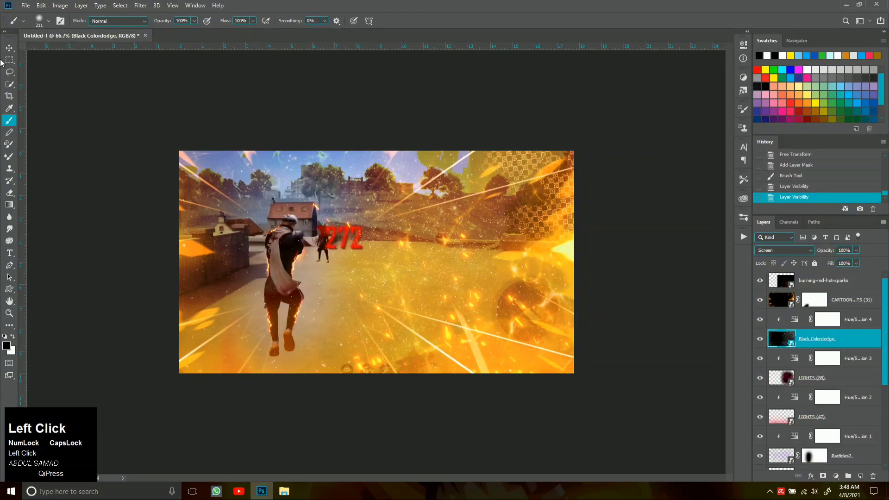
pyautogui.click(1, 63)
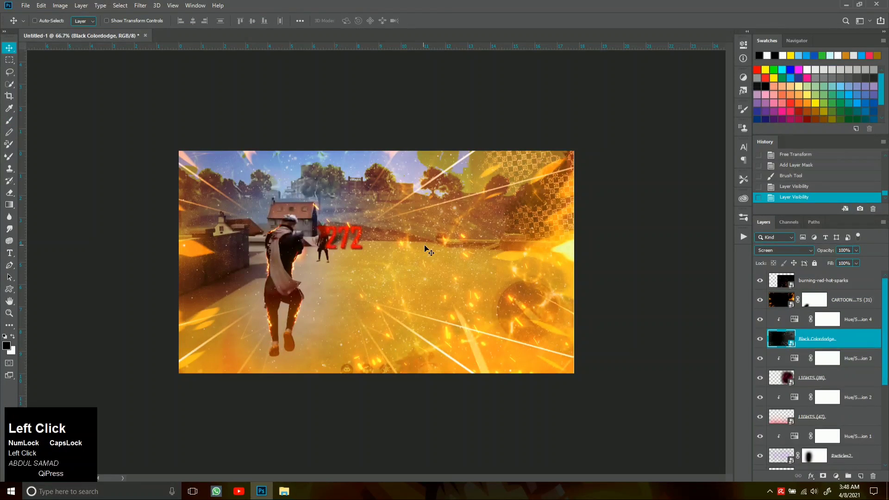
# Step: Select the burning sparks and Black Colordodge layers before adding the frame overlays
pyautogui.click(863, 284)
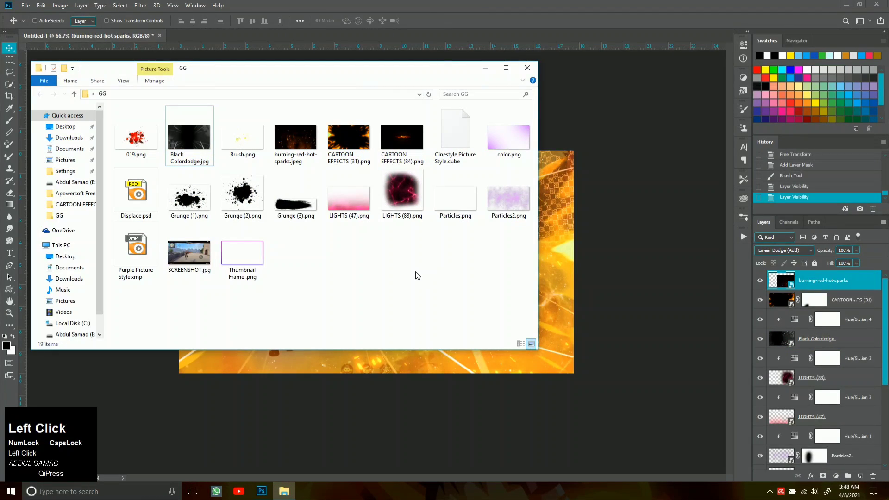
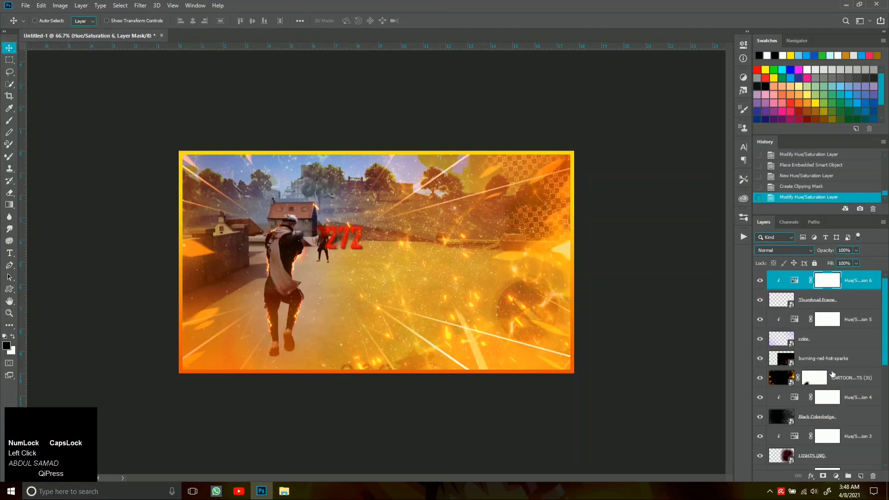
pyautogui.click(841, 424)
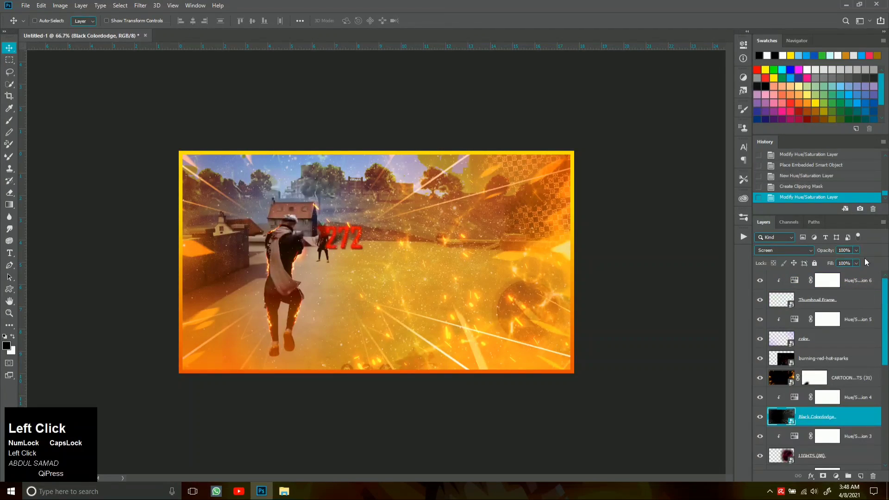
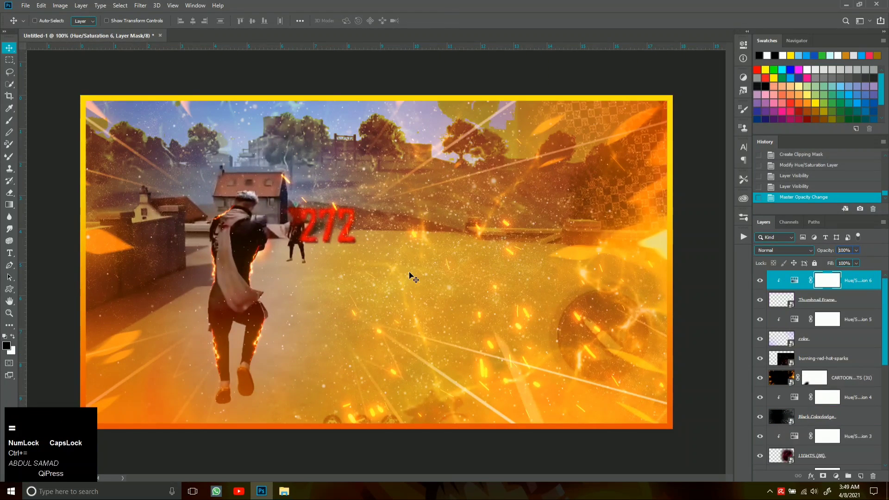
# Step: Add a Levels adjustment above the screenshot, brighten its input levels and invert the mask
pyautogui.scroll(-3)
pyautogui.scroll(-3)
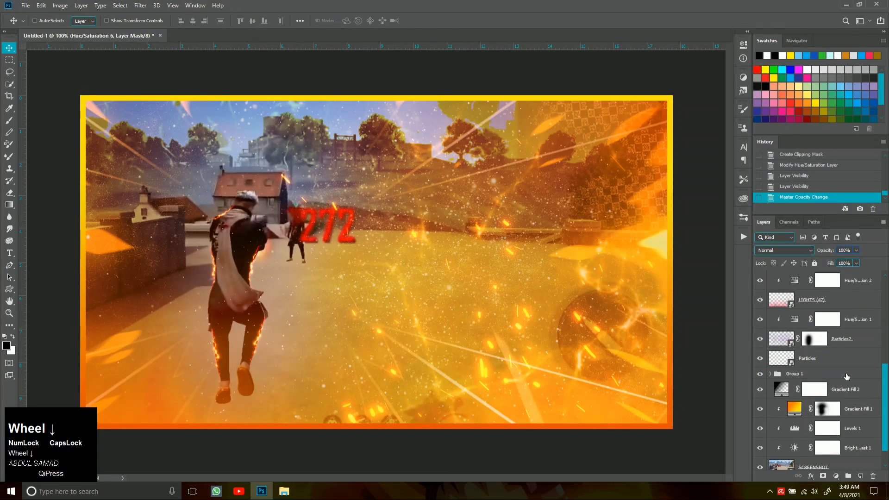
pyautogui.scroll(-3)
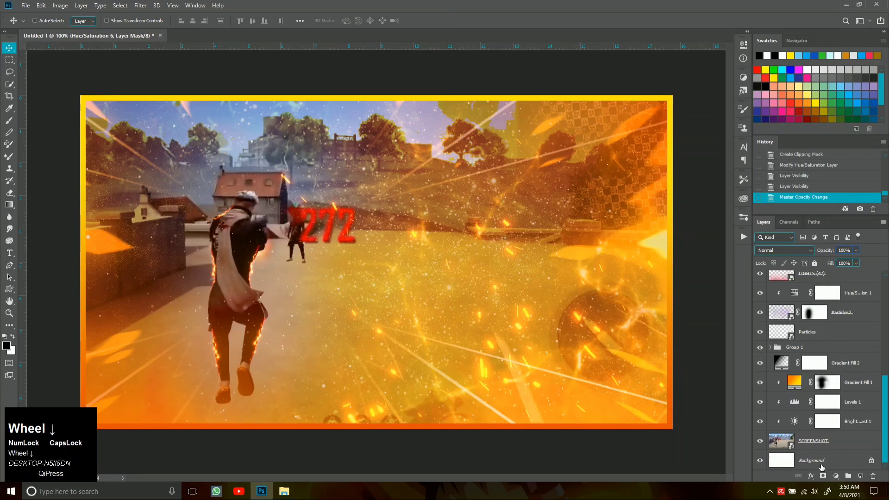
pyautogui.click(835, 447)
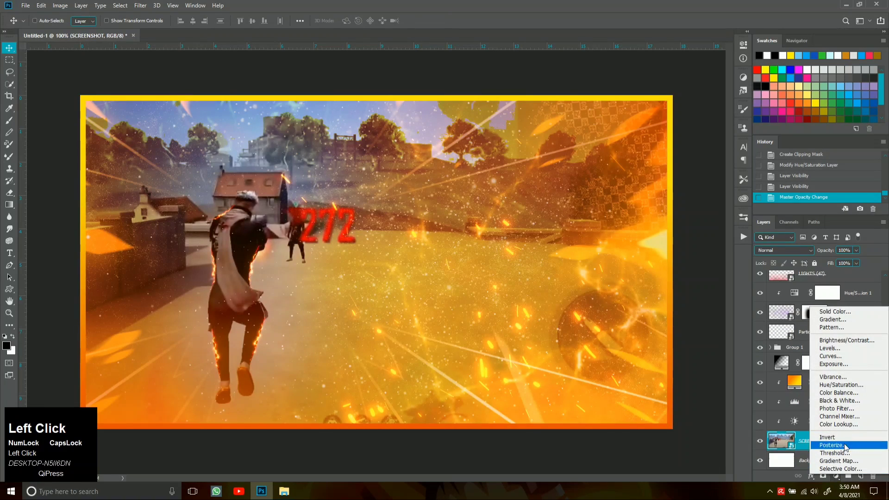
pyautogui.click(844, 349)
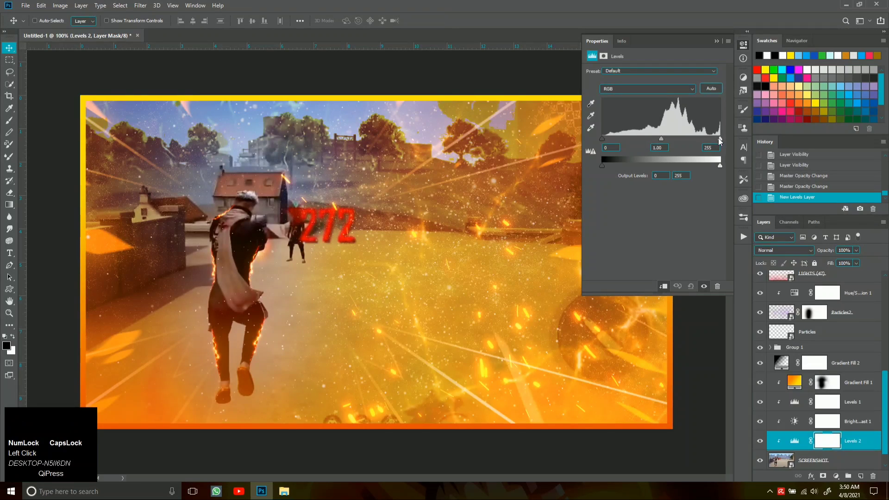
pyautogui.moveTo(720, 141); pyautogui.dragTo(715, 45)
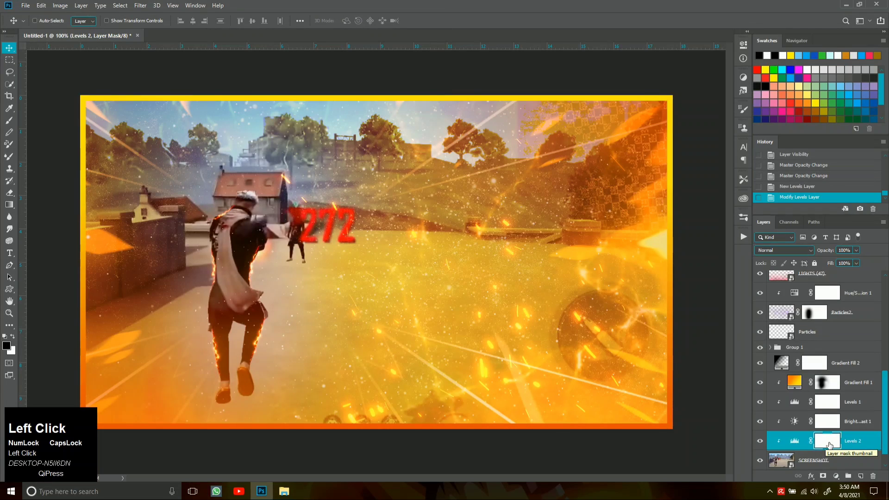
pyautogui.press('shift+i')
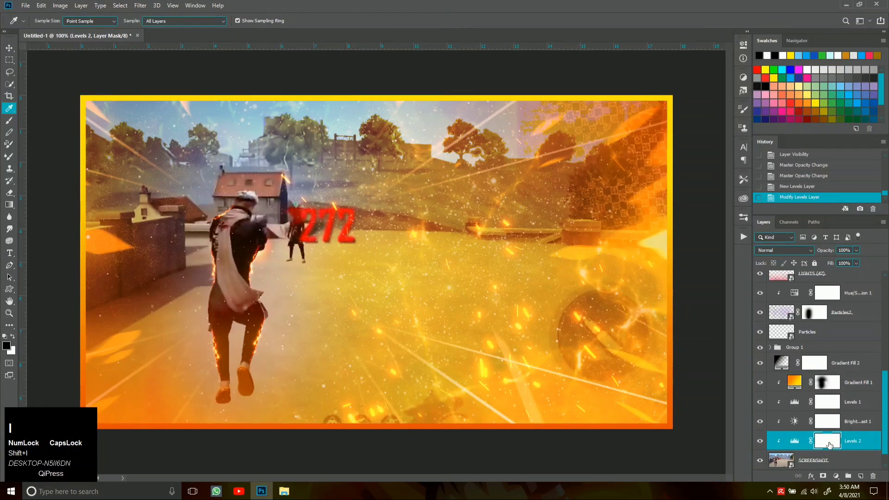
pyautogui.press('ctrl+i')
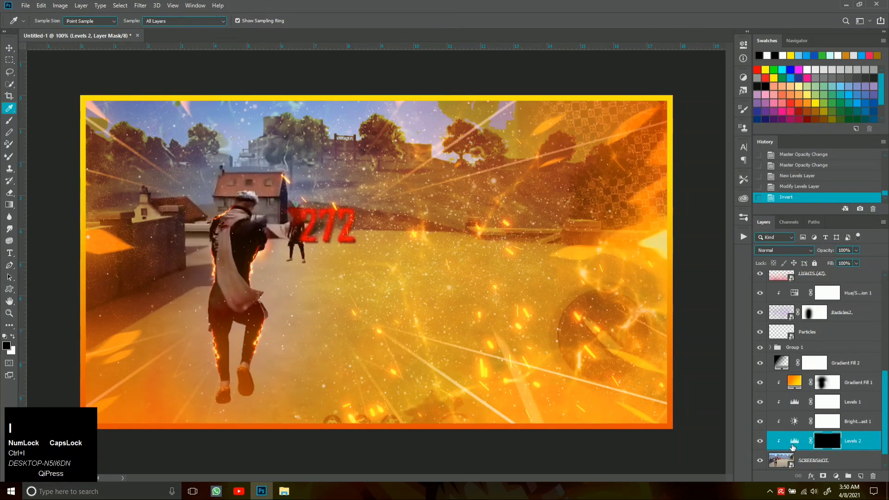
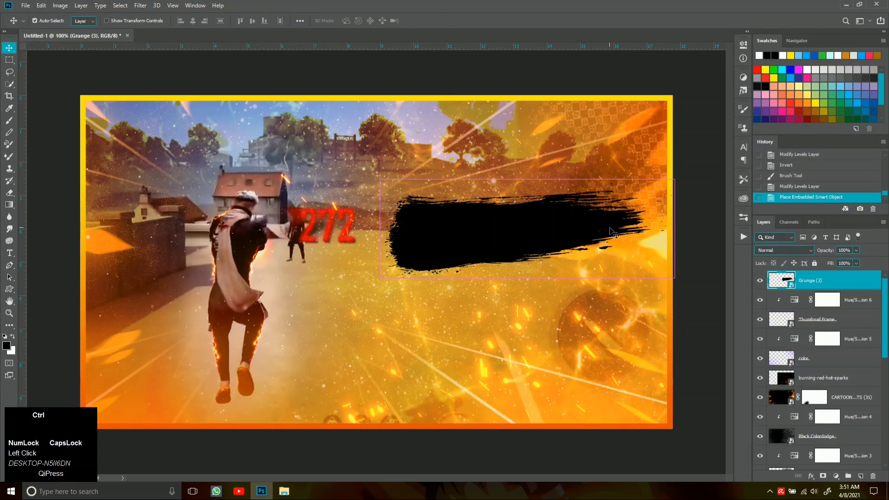
# Step: Duplicate the grunge stroke, reshape the copy into a thicker patch and select both strokes
pyautogui.press('ctrl+j')
pyautogui.press('ctrl+t')
pyautogui.rightClick(612, 231)
pyautogui.moveTo(649, 339); pyautogui.dragTo(605, 262)
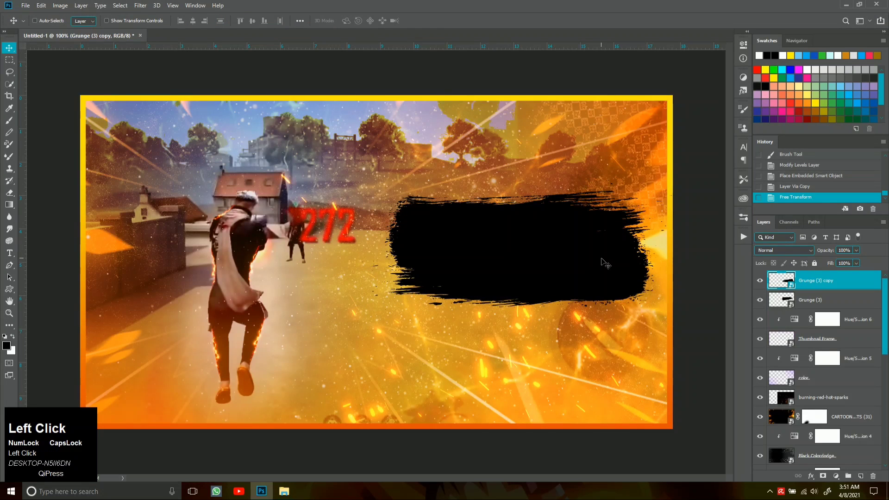
pyautogui.click(836, 299)
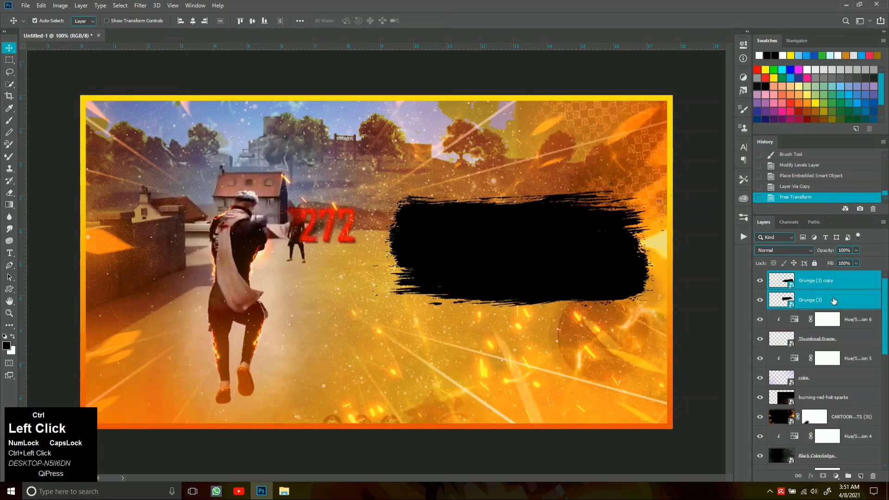
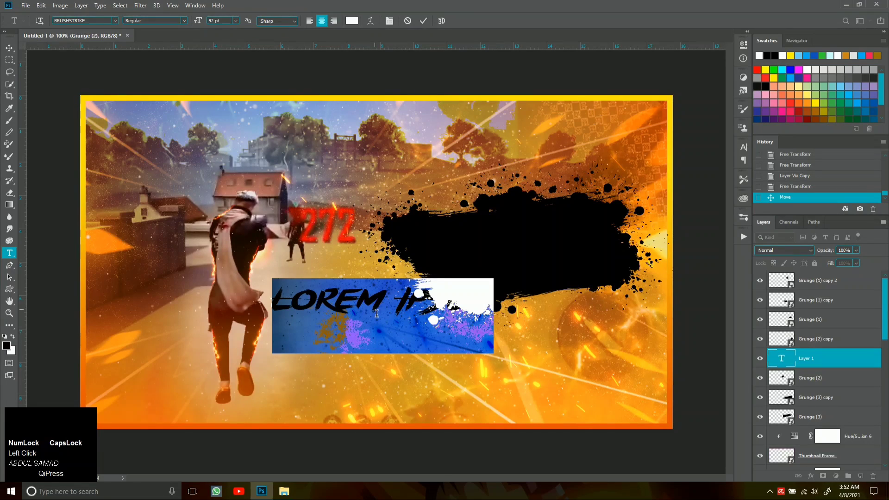
# Step: Replace the placeholder with the white brush-font title 'Booyah!' and commit the type layer
pyautogui.press('Caps_Lock')
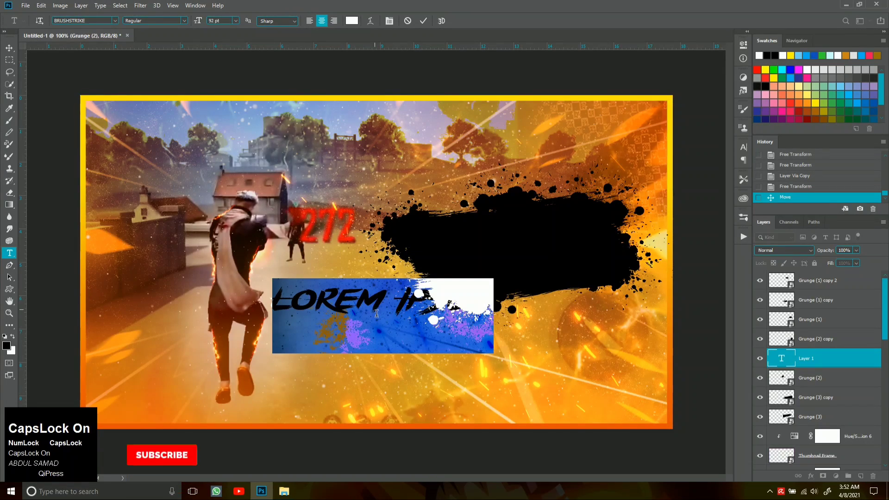
pyautogui.press('shift+b')
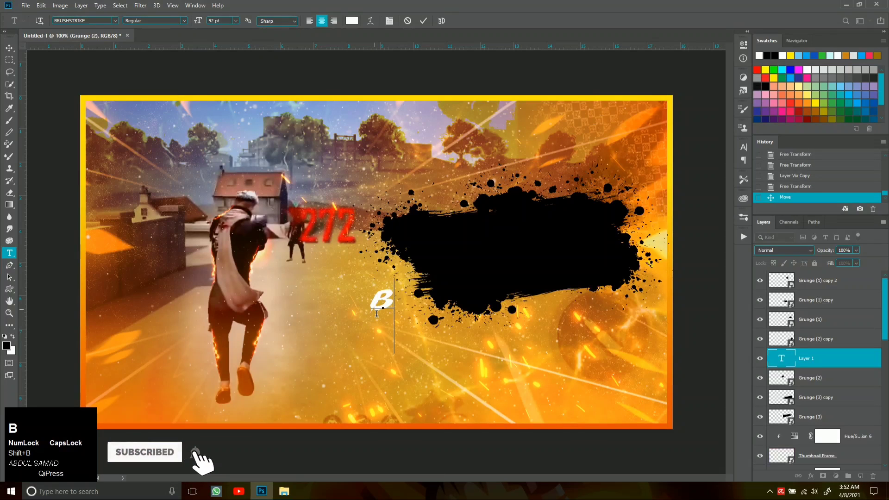
pyautogui.press('shift+v')
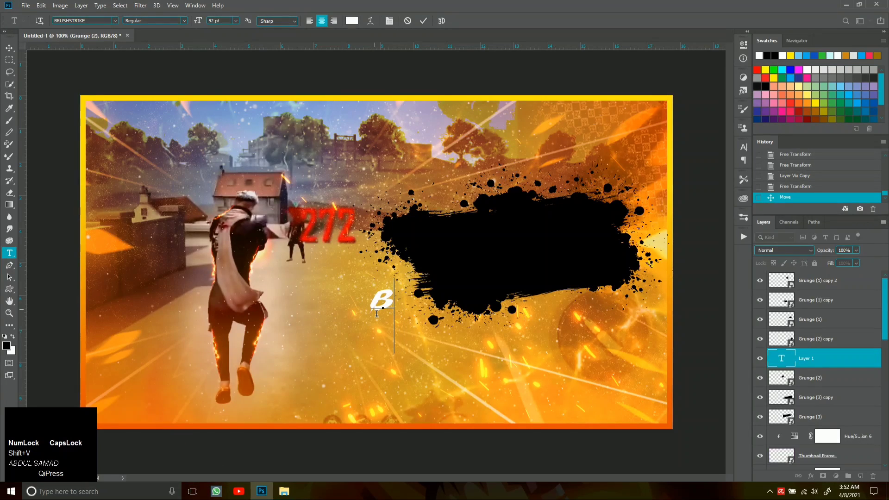
pyautogui.press('o')
pyautogui.write('oo')
pyautogui.write('yah')
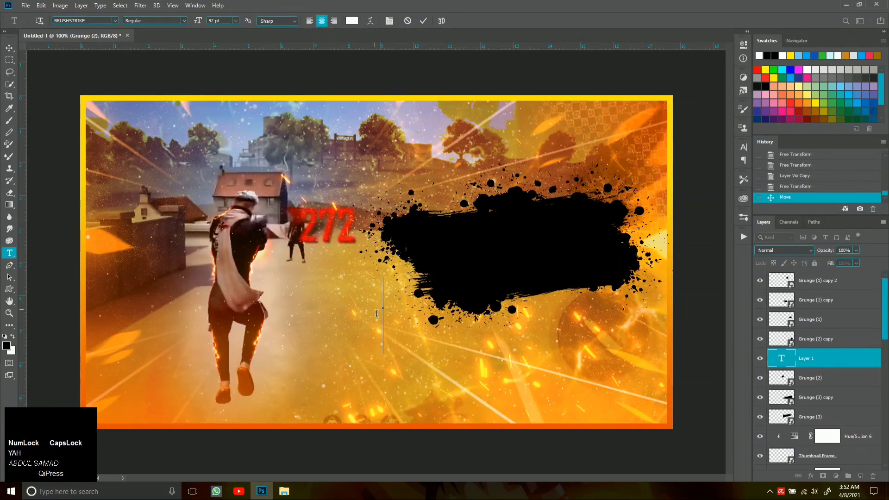
pyautogui.press('Caps_Lock')
pyautogui.press('shift+b')
pyautogui.press('o')
pyautogui.write('ooyah')
pyautogui.press('shift+1')
pyautogui.click(14, 53)
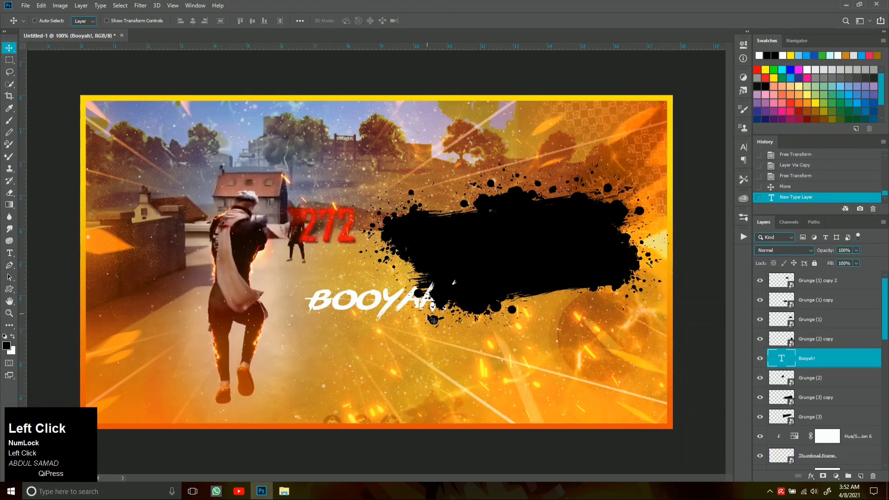
# Step: Bring the text above the grunge strokes, group them as Group 2 and hide the group
pyautogui.press('ctrl+y')
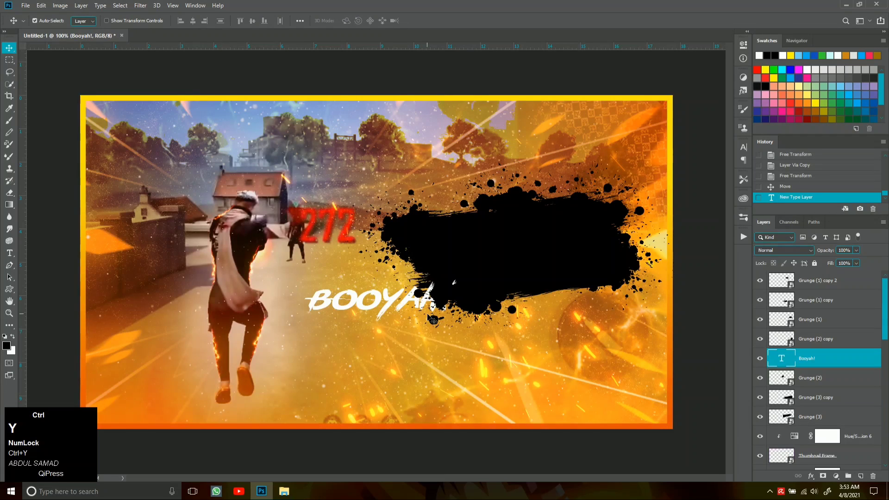
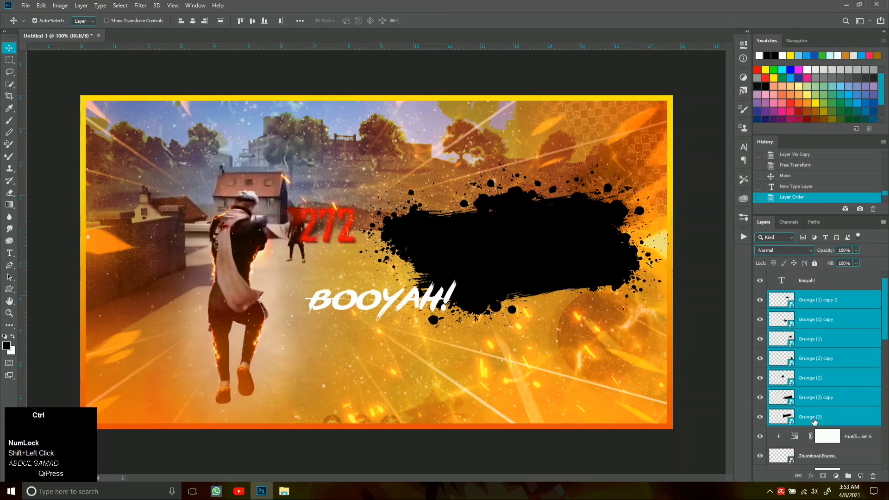
pyautogui.press('ctrl+g')
pyautogui.click(768, 303)
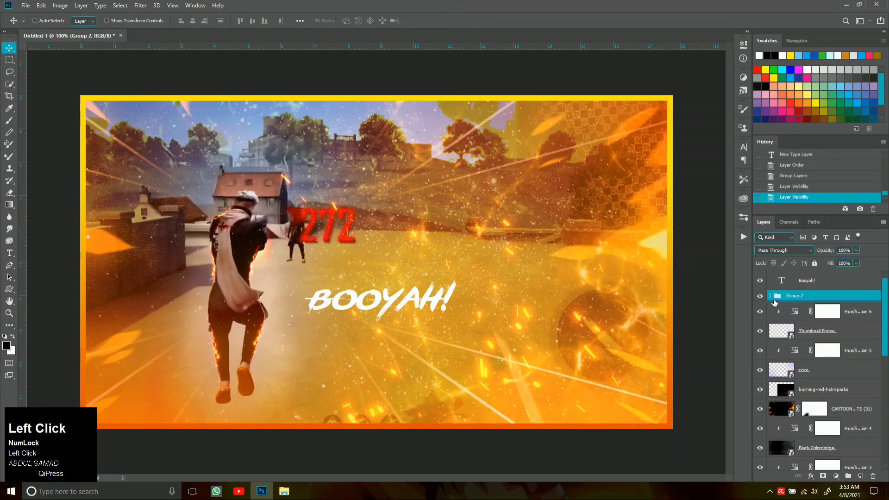
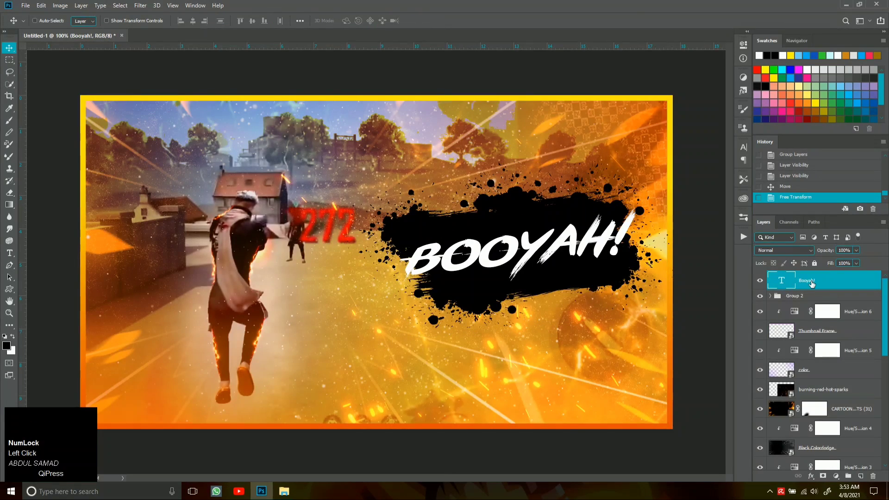
# Step: Duplicate Grunge (1) out above the text and merge a white color fill into the copy
pyautogui.click(775, 299)
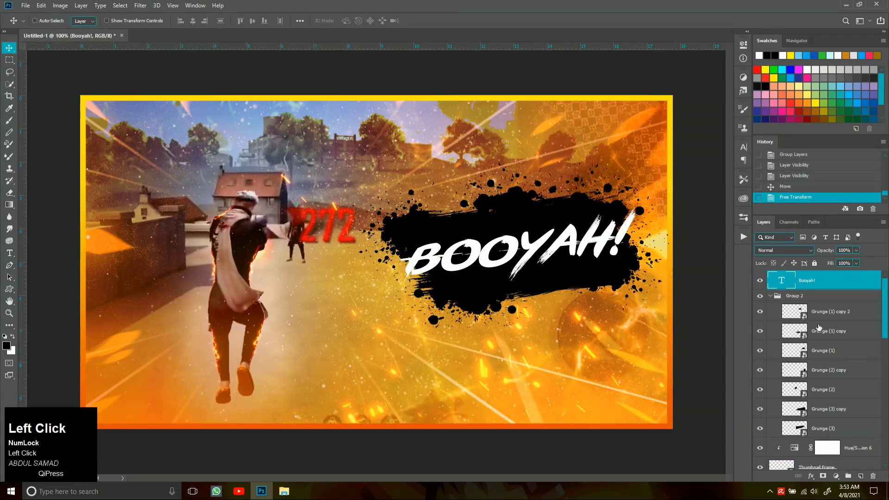
pyautogui.click(769, 352)
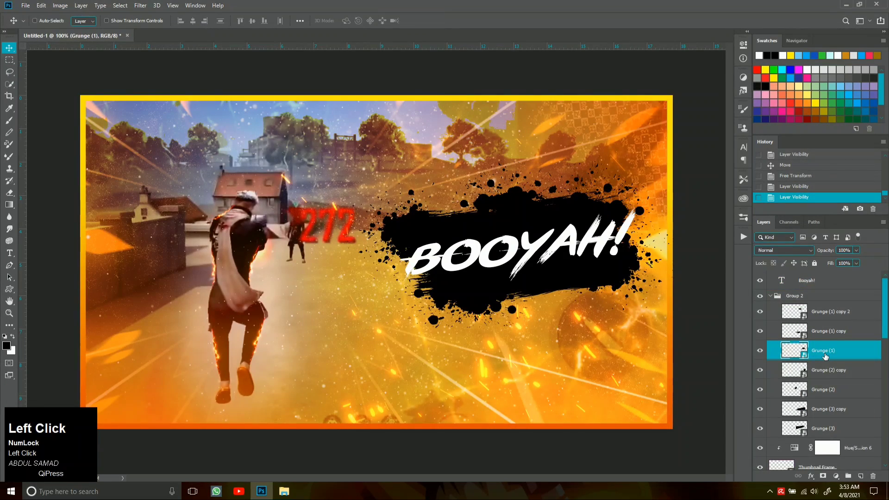
pyautogui.press('ctrl+j')
pyautogui.moveTo(828, 354); pyautogui.dragTo(778, 319)
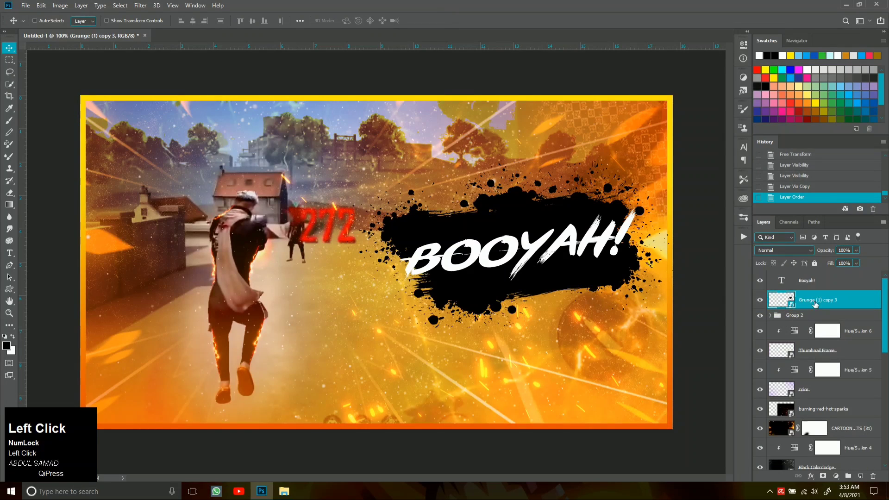
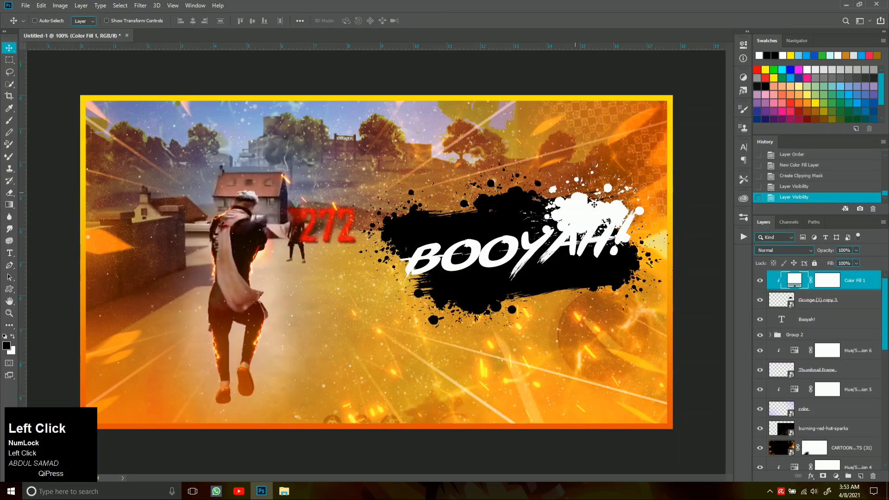
pyautogui.click(826, 307)
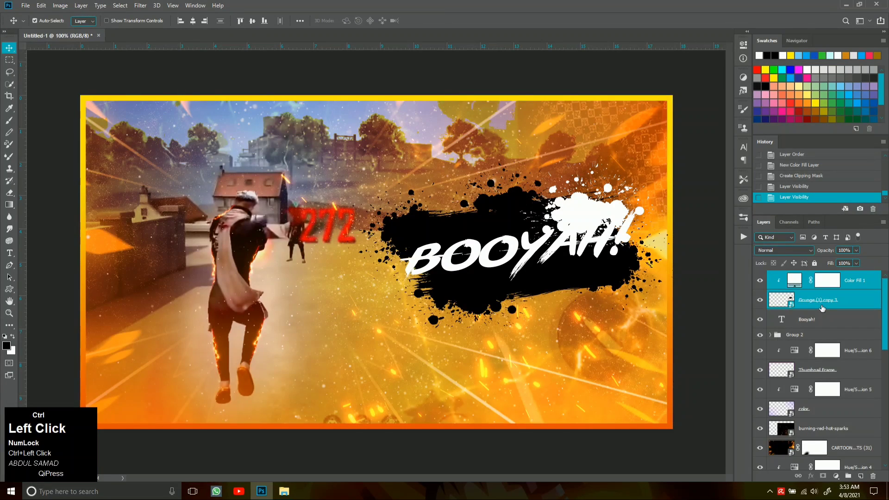
pyautogui.press('ctrl+e')
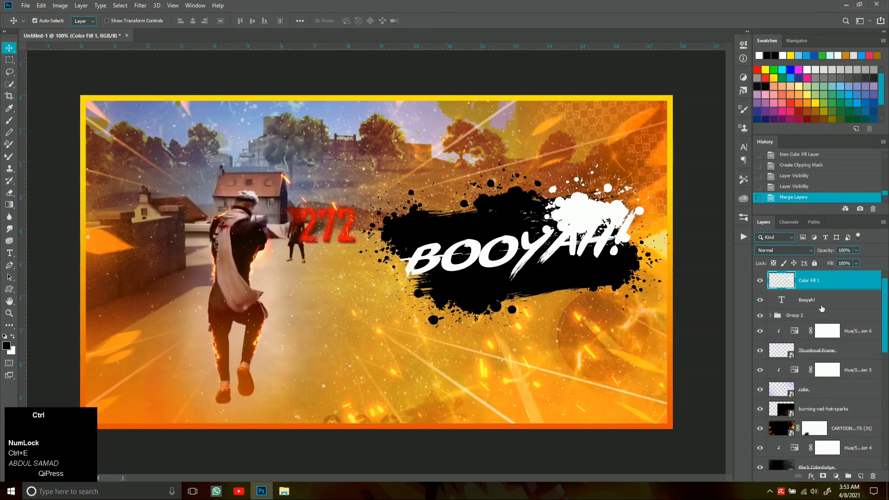
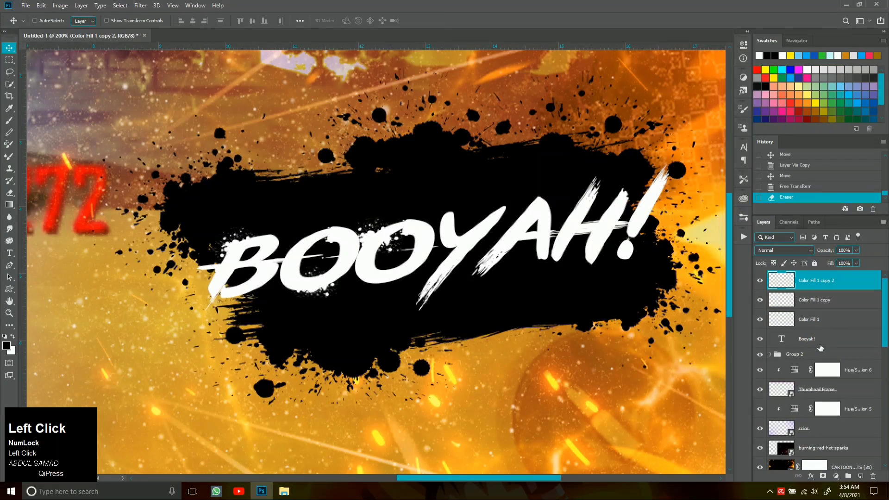
# Step: Group the BOOYAH! text with its white splatters as Group 3 and bring up its layer style
pyautogui.click(824, 345)
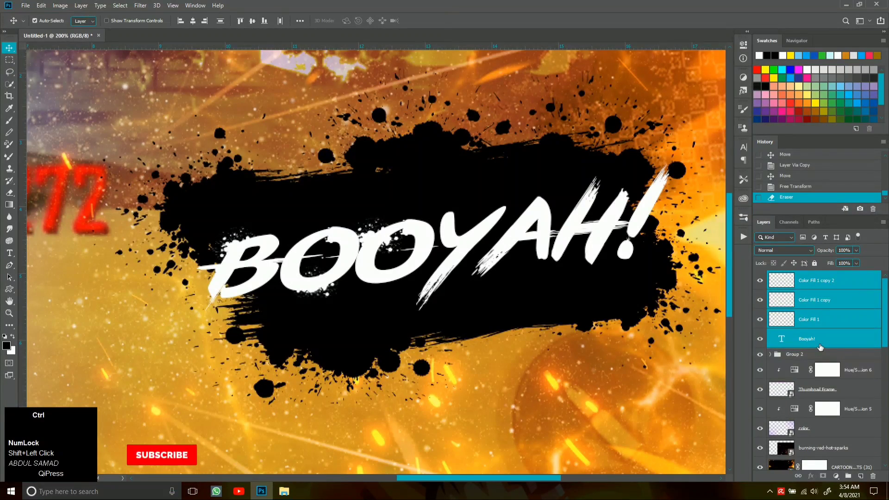
pyautogui.press('ctrl+g')
pyautogui.click(770, 281)
pyautogui.rightClick(797, 279)
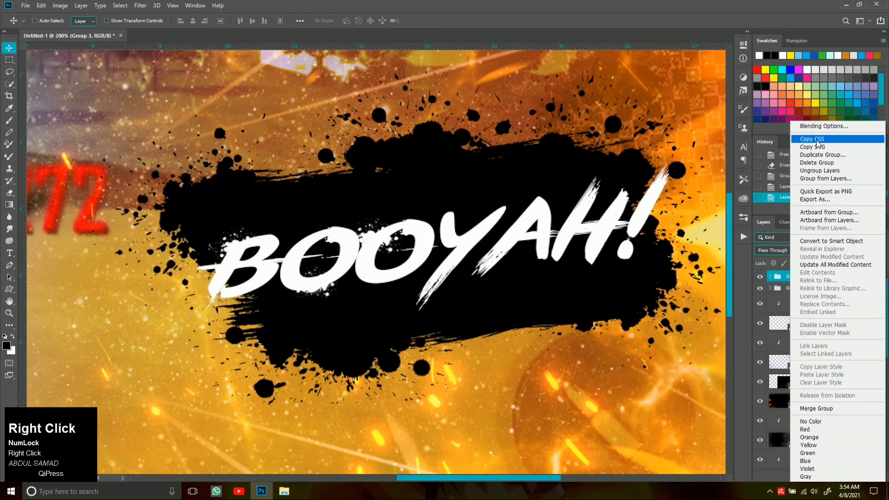
pyautogui.click(817, 131)
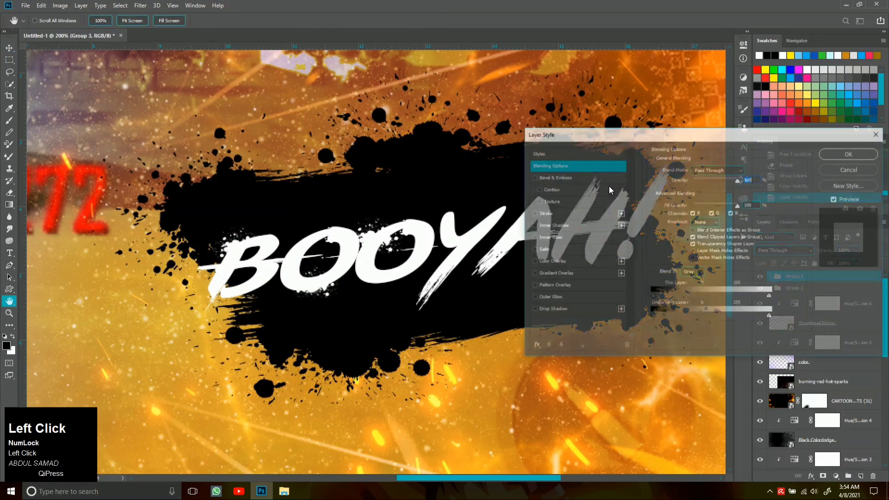
# Step: Give the group a yellow #fff200 Color Overlay and a white Screen-mode Outer Glow
pyautogui.click(556, 270)
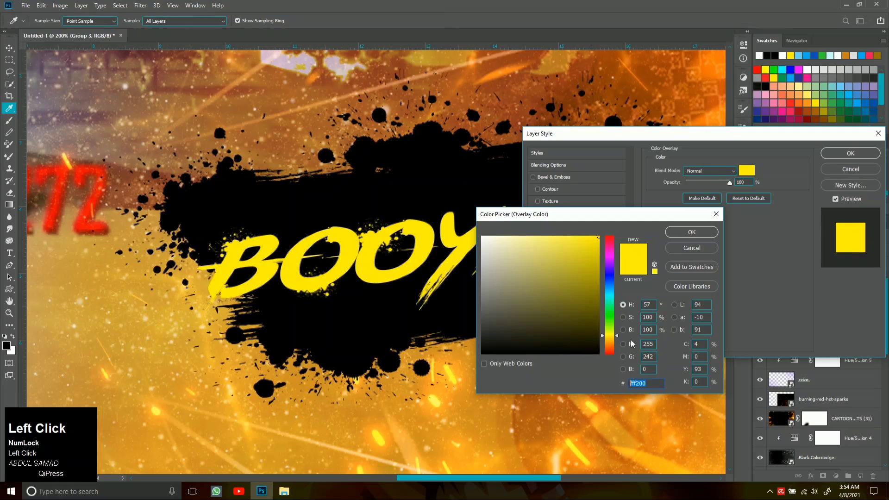
pyautogui.click(695, 236)
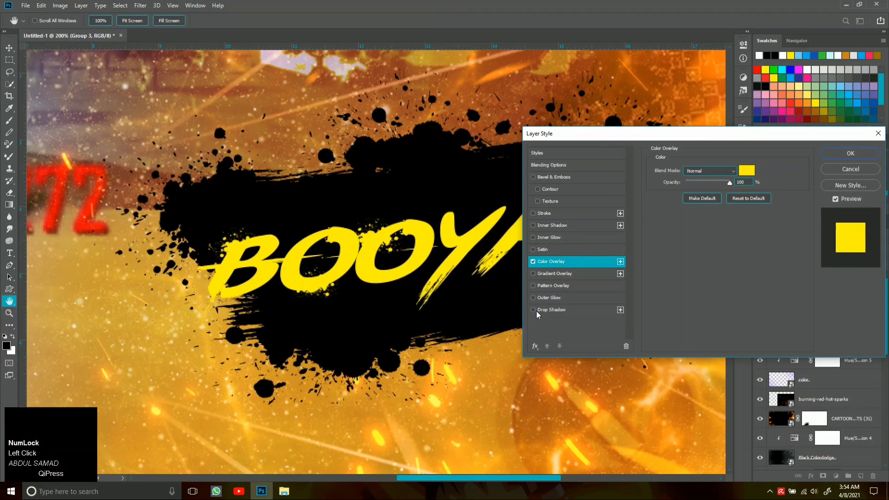
pyautogui.click(551, 307)
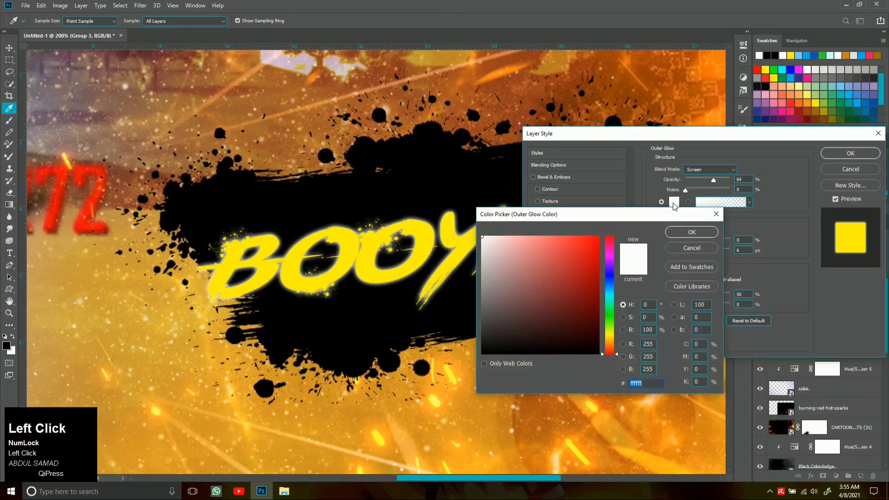
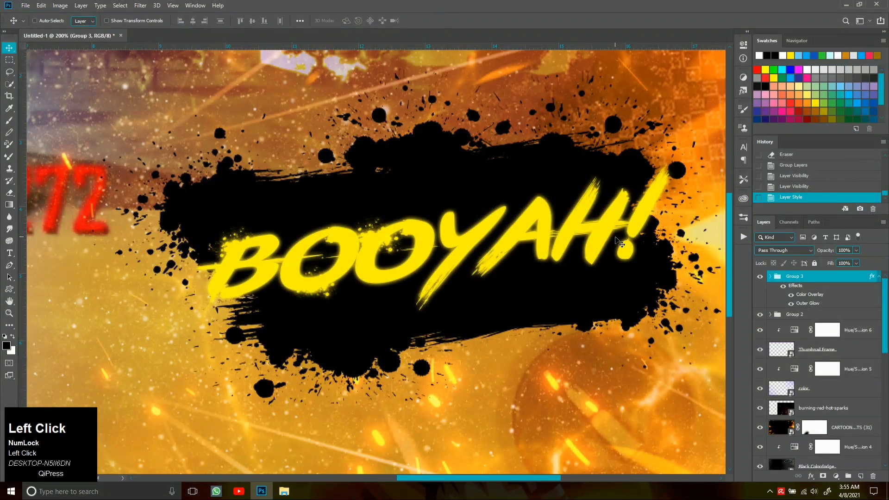
pyautogui.press('ctrl+-')
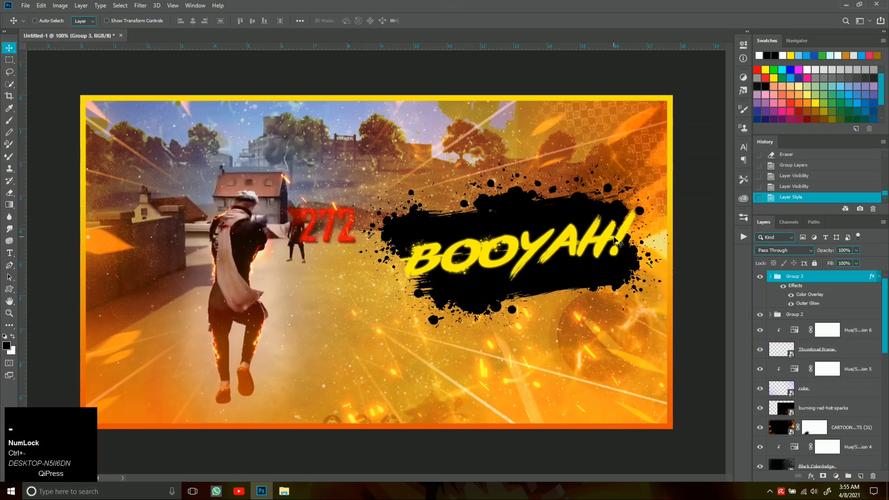
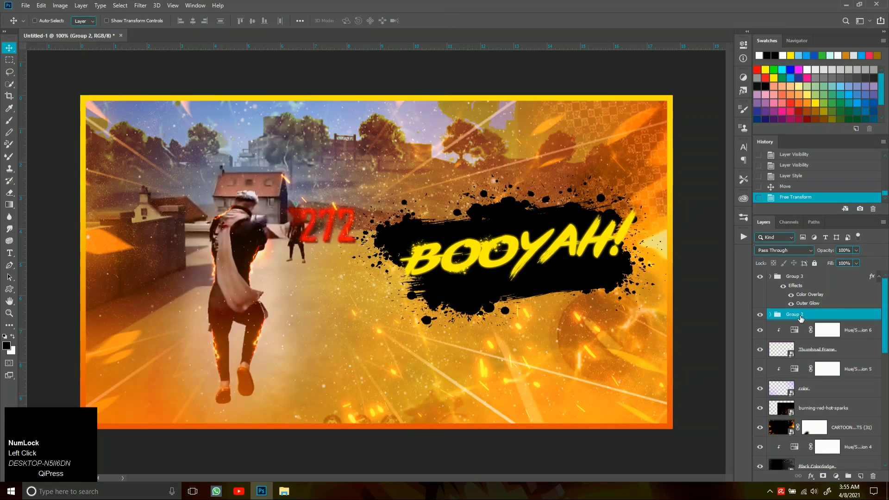
# Step: Convert the splash Group 2 to a smart object and apply Motion Blur at angle 0, distance 20
pyautogui.rightClick(802, 317)
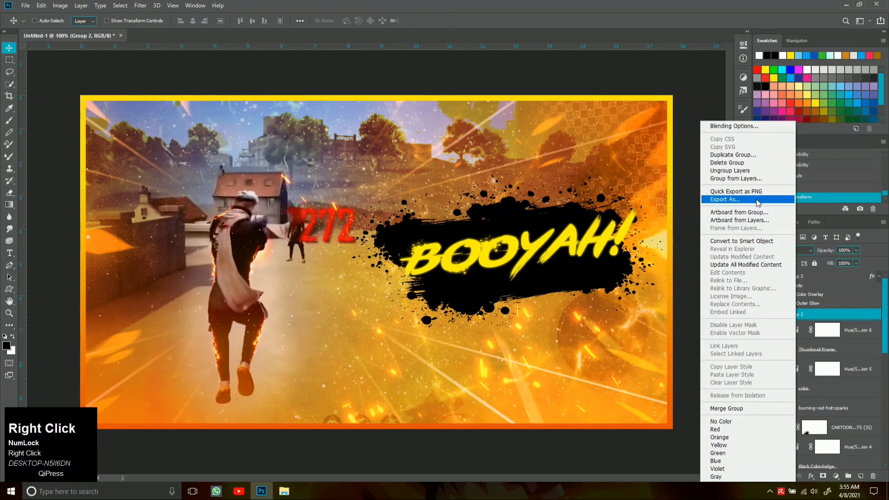
pyautogui.click(761, 248)
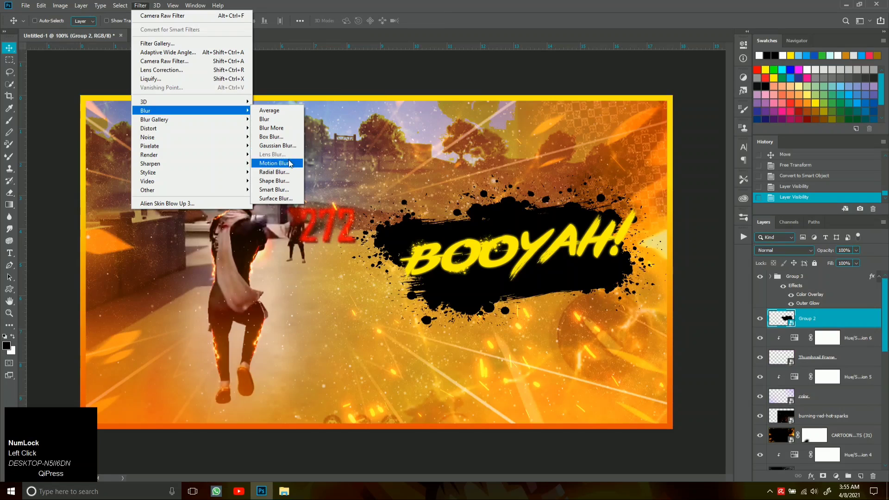
pyautogui.click(286, 165)
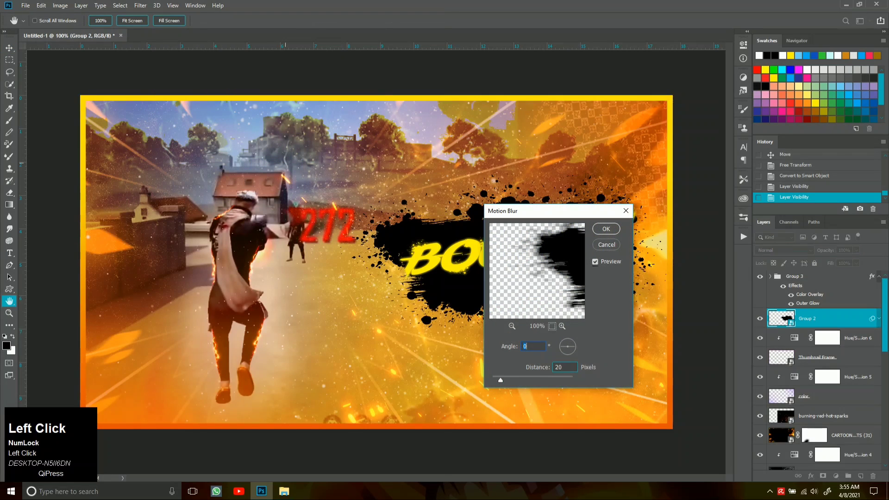
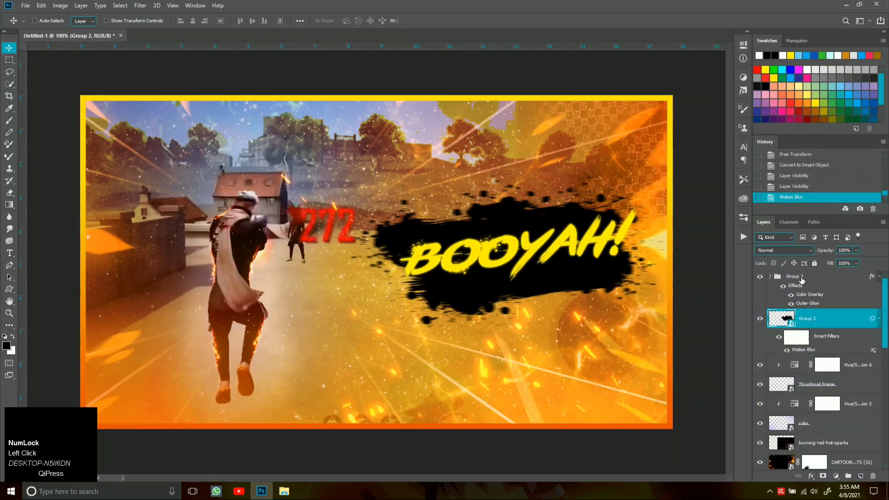
pyautogui.click(805, 279)
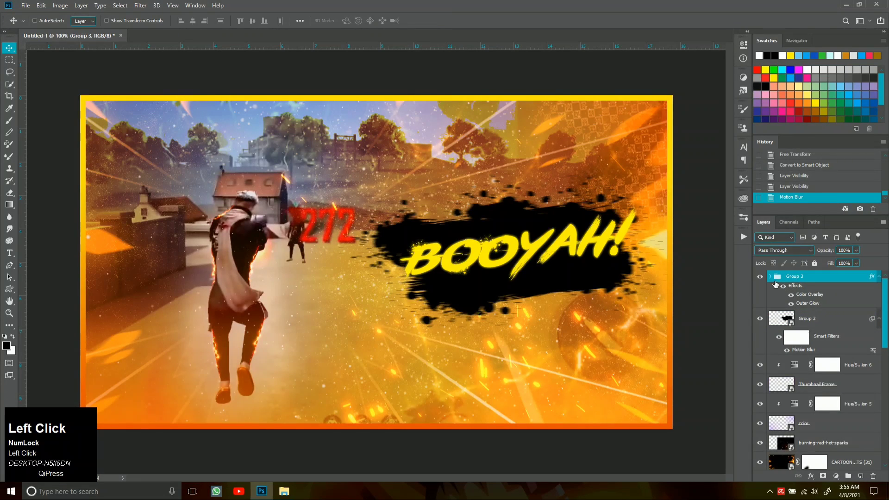
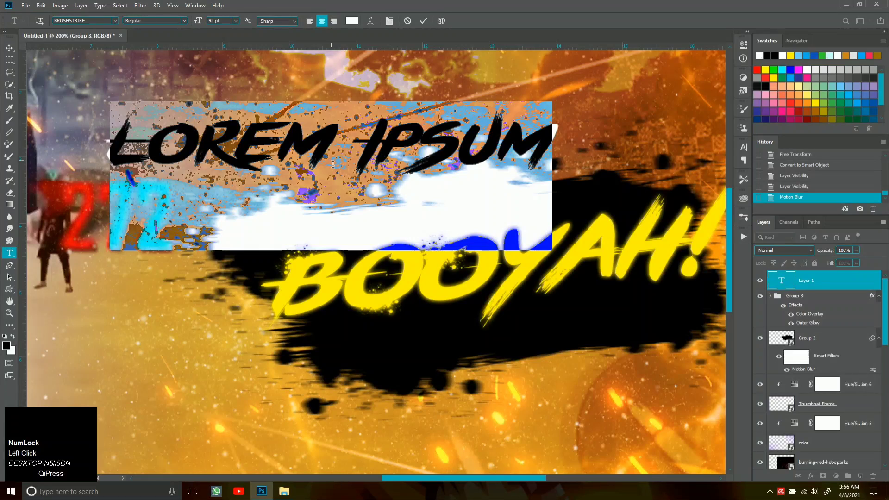
# Step: Type the white 'FREE FIRE' title in the Brushstrike font and commit it above BOOYAH!
pyautogui.press('shift+f')
pyautogui.press('r')
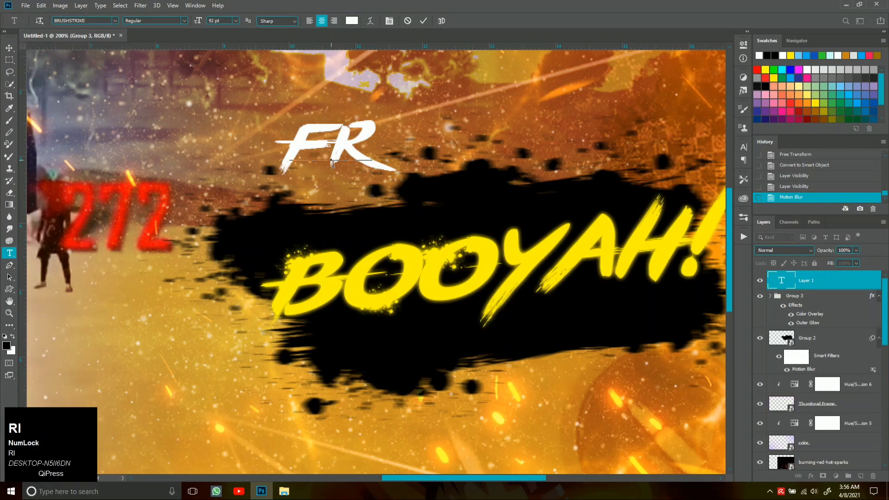
pyautogui.press('e')
pyautogui.write('ee')
pyautogui.press('space')
pyautogui.press('shift+f')
pyautogui.write('ire')
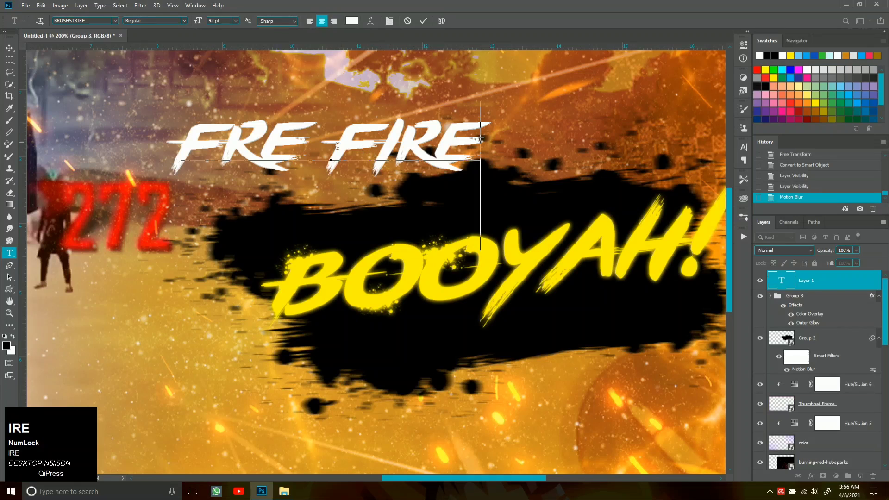
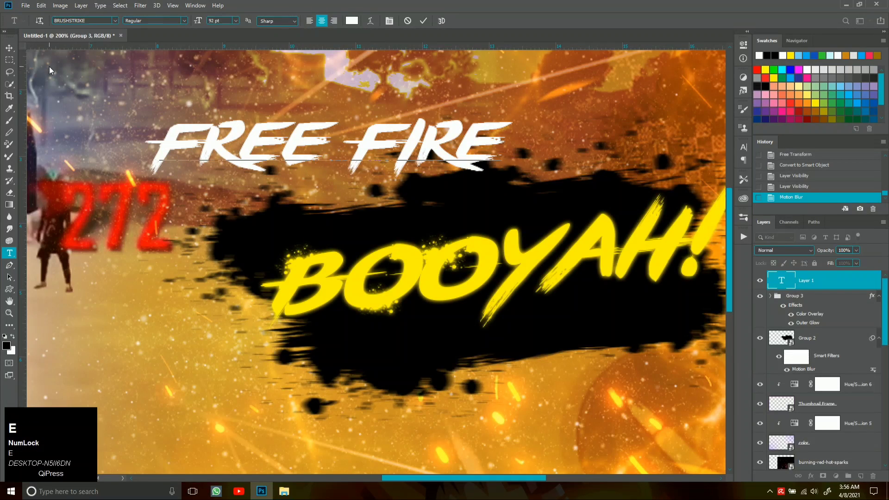
pyautogui.click(3, 55)
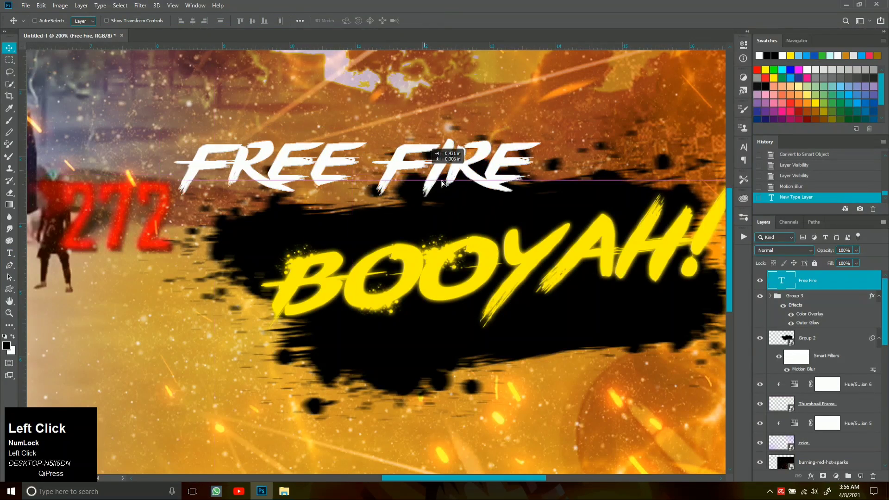
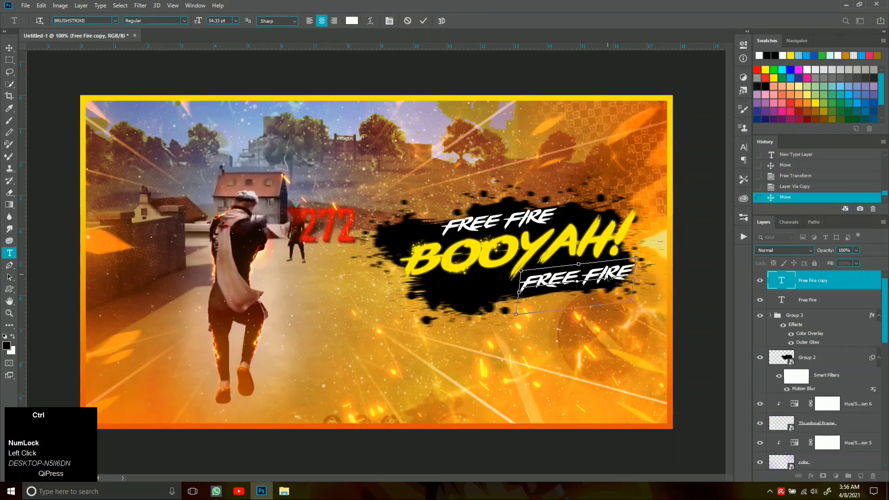
# Step: Replace the copied text with 'BOSS GFX' and select both small text layers for grouping and glow
pyautogui.press('ctrl+a')
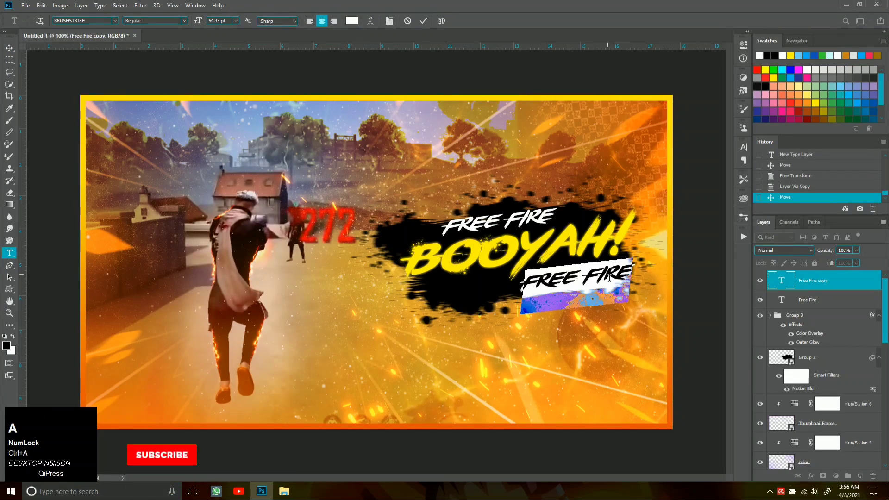
pyautogui.write('boo')
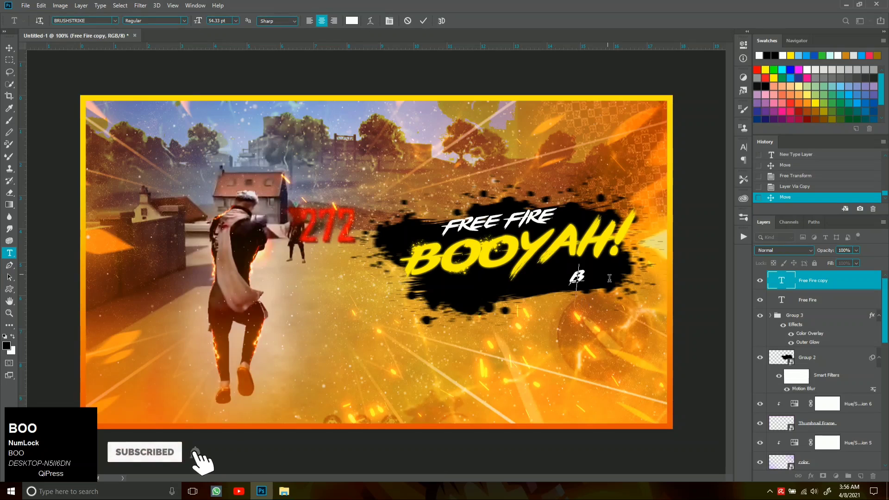
pyautogui.press('shift+b')
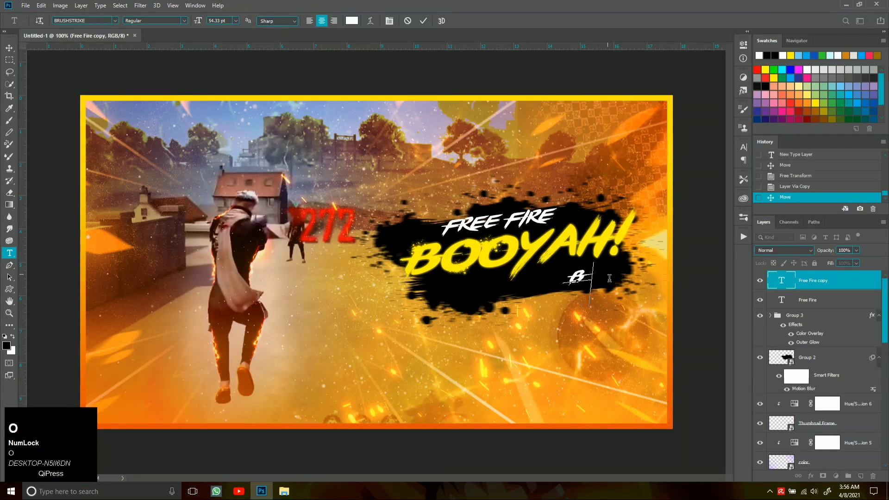
pyautogui.write('oss')
pyautogui.press('space')
pyautogui.press('shift+g')
pyautogui.press('shift+f')
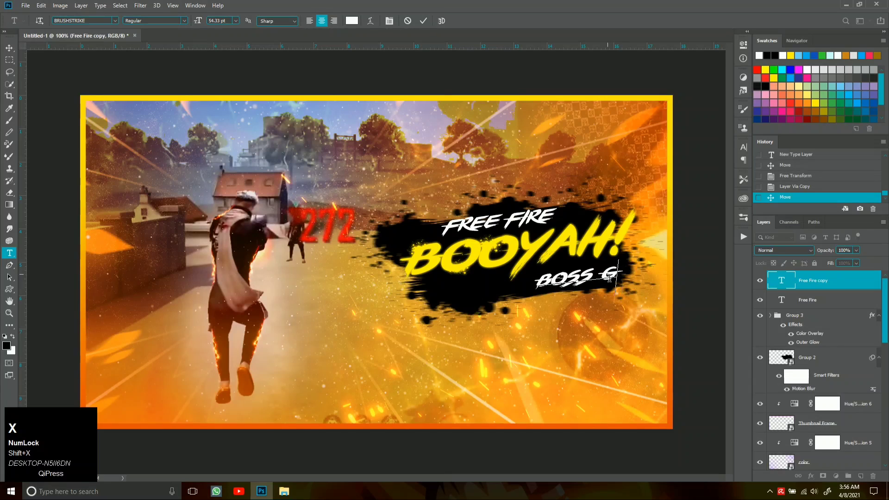
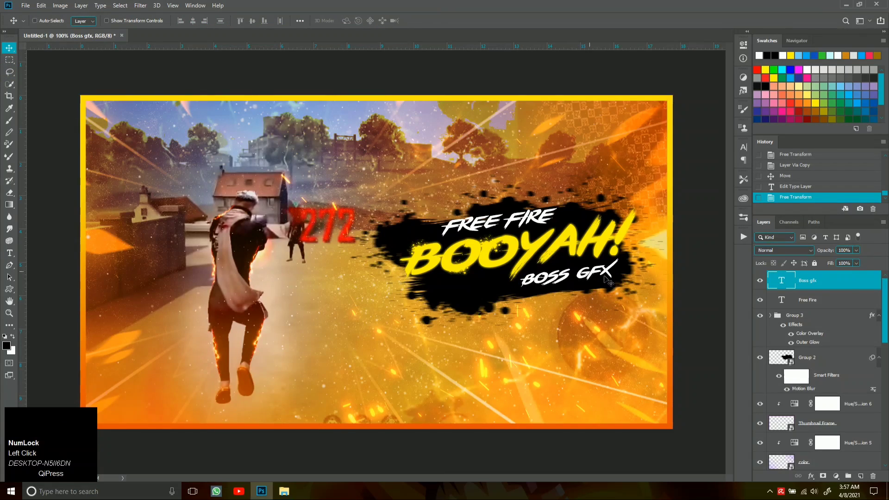
pyautogui.click(824, 304)
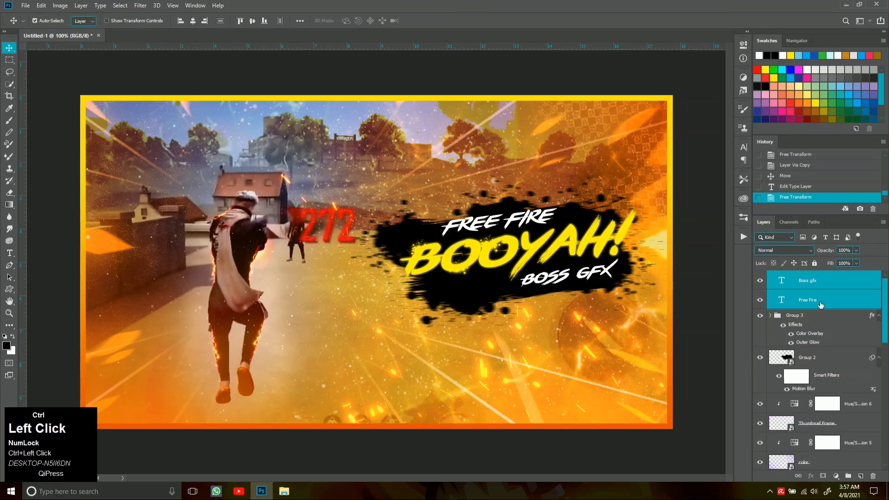
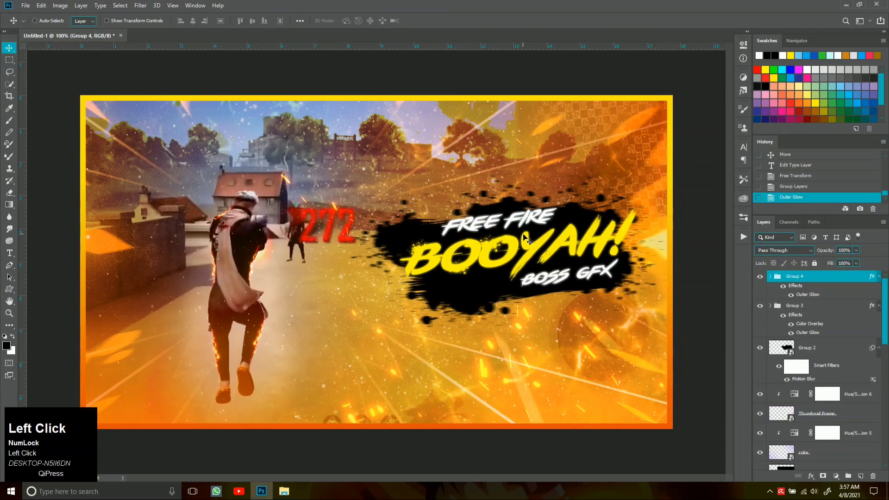
# Step: Zoom out to view the whole thumbnail before placing the logo and particles
pyautogui.press('ctrl+-')
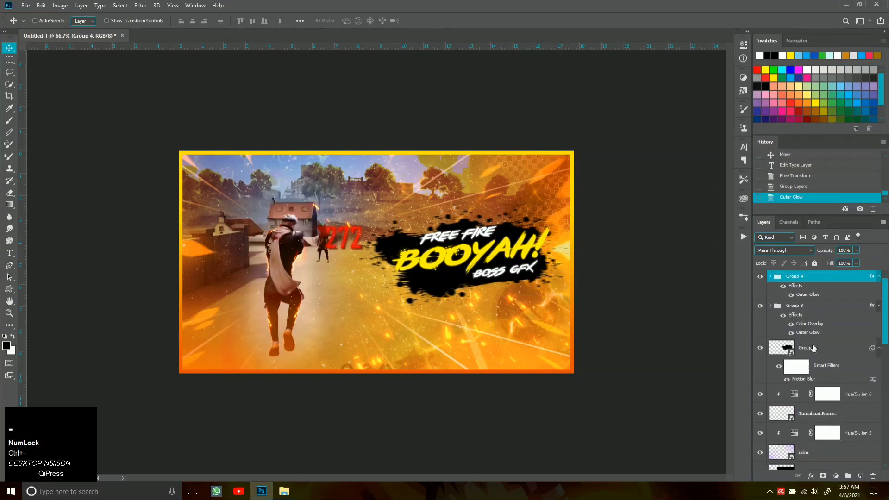
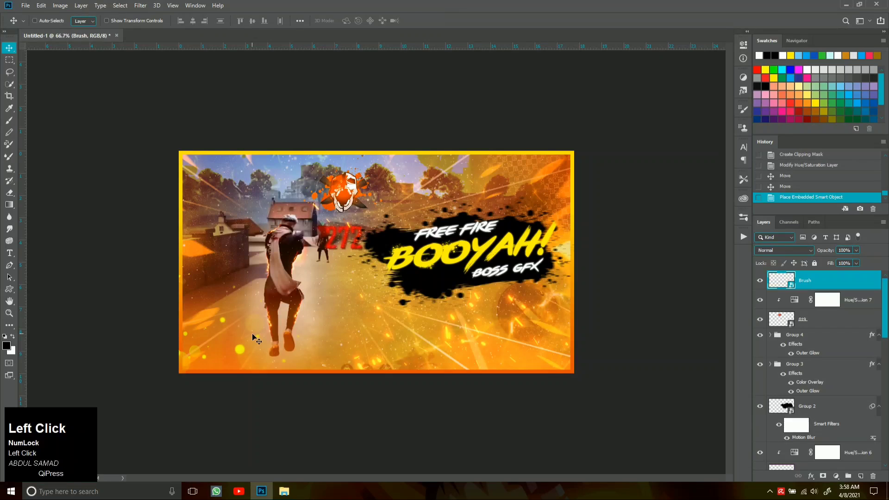
# Step: Duplicate the yellow dots layer, flip it horizontally and place the copy at the top right
pyautogui.press('ctrl+j')
pyautogui.press('ctrl+t')
pyautogui.rightClick(255, 337)
pyautogui.moveTo(225, 343); pyautogui.dragTo(563, 195)
pyautogui.rightClick(564, 195)
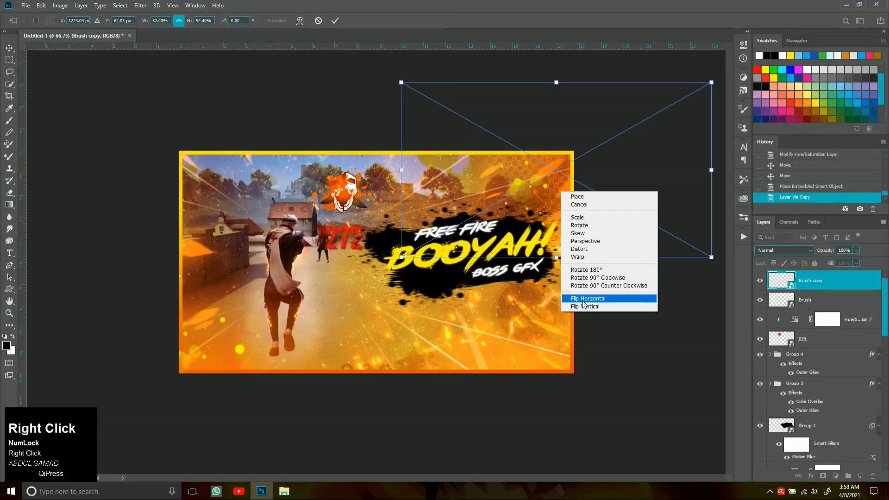
pyautogui.moveTo(583, 304); pyautogui.dragTo(536, 223)
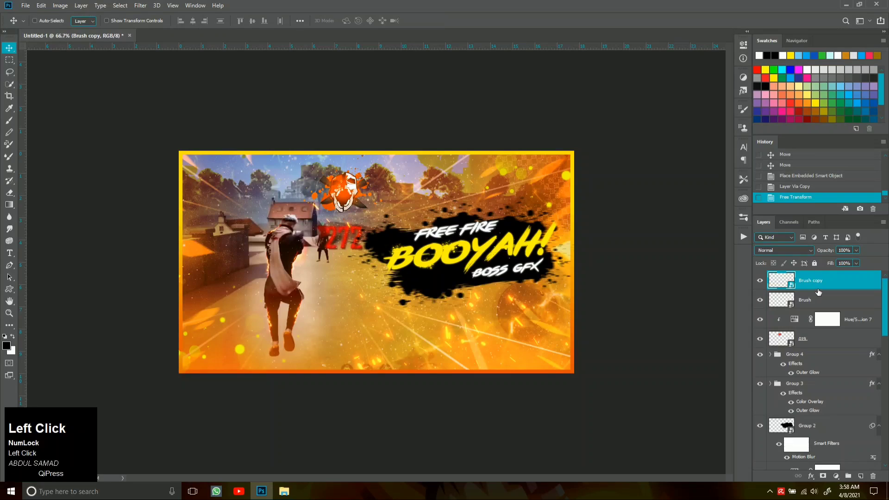
# Step: Select every layer from the top down to the screenshot and group them as Group 5
pyautogui.click(854, 284)
pyautogui.scroll(-3)
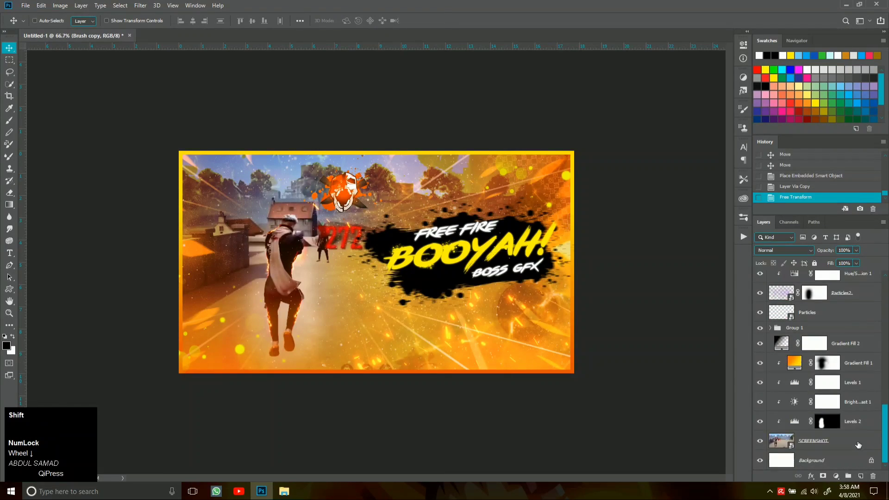
pyautogui.click(859, 443)
pyautogui.press('ctrl+g')
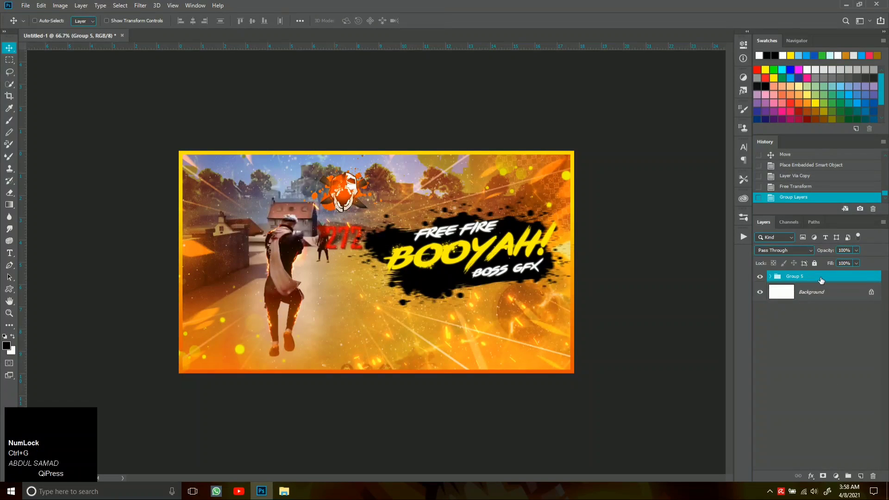
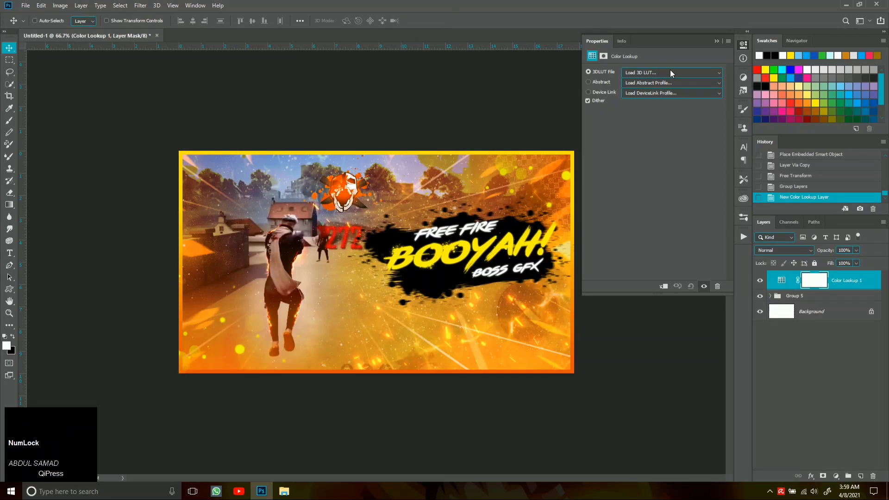
# Step: Apply the Cinestyle Picture Style.cube Color Lookup at 35% opacity and expand Group 5 to reach the splash
pyautogui.click(671, 71)
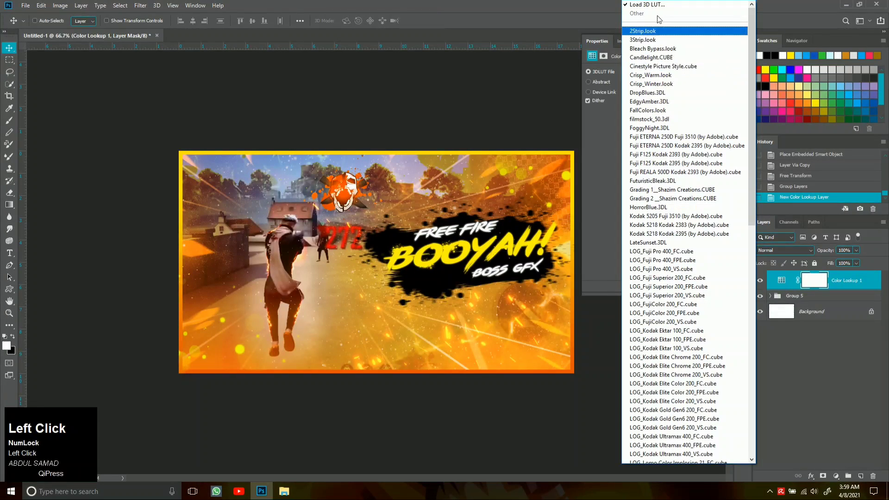
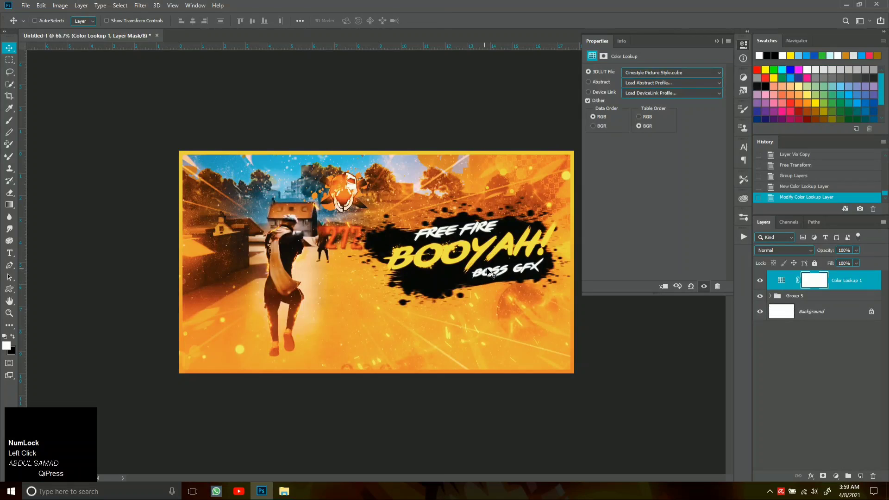
pyautogui.click(718, 44)
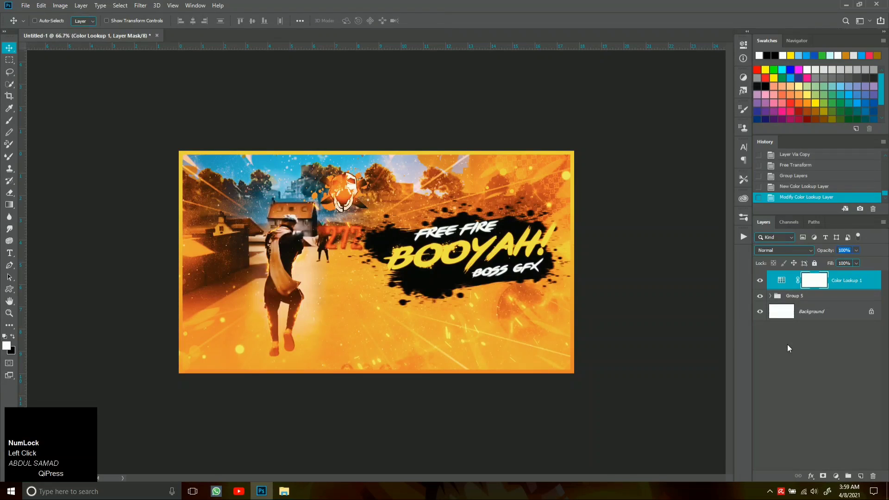
pyautogui.write('35')
pyautogui.click(764, 285)
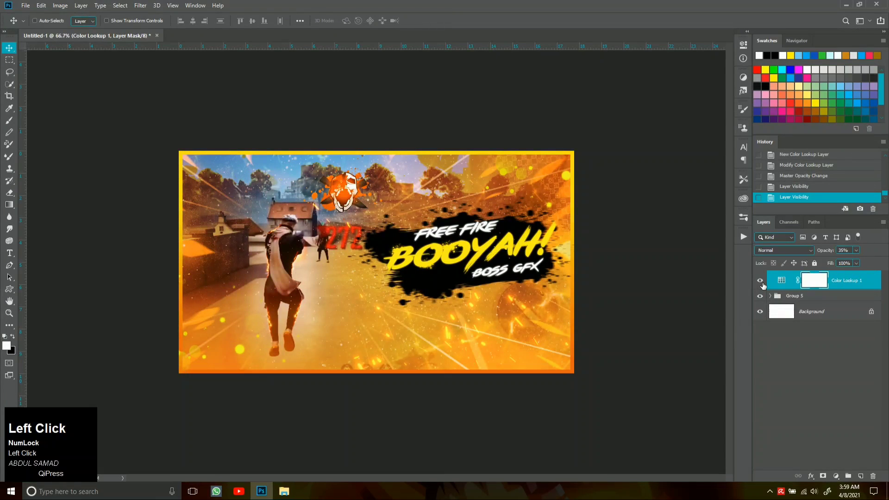
pyautogui.click(778, 299)
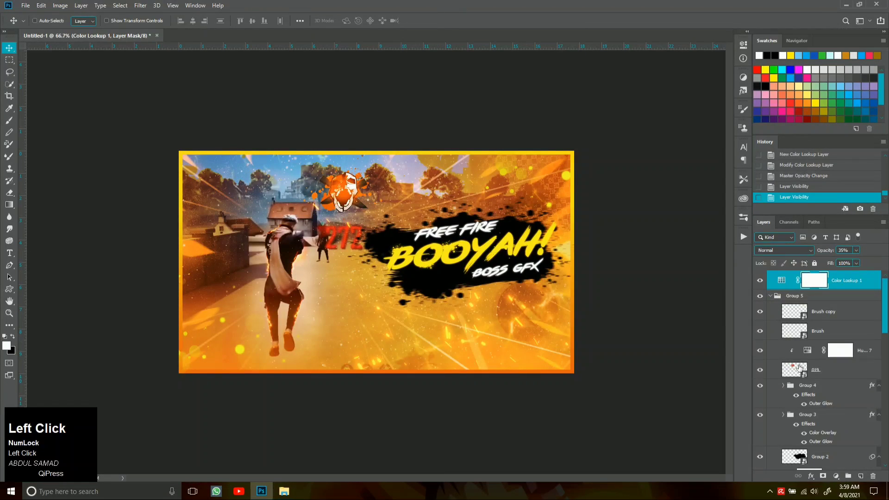
pyautogui.scroll(-3)
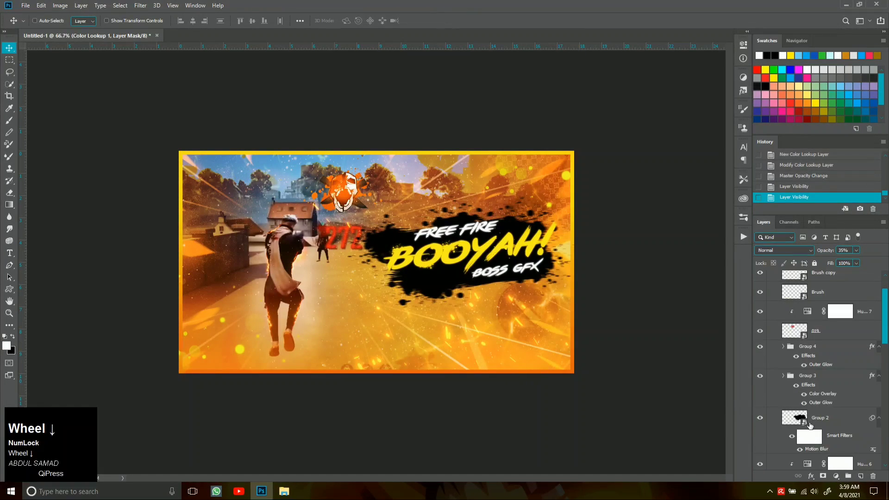
# Step: Show Group 2 again, reposition its grunge artwork inside the smart object, save it and collapse Group 5
pyautogui.click(768, 423)
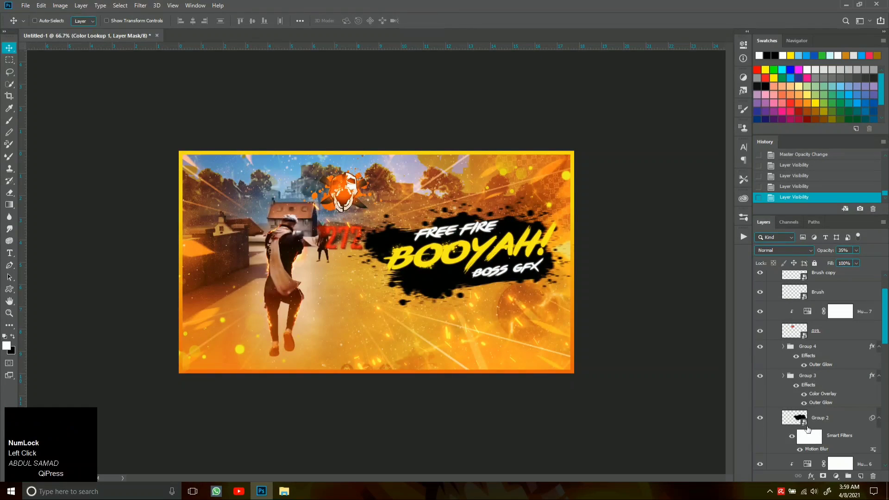
pyautogui.moveTo(811, 428); pyautogui.dragTo(722, 309)
pyautogui.press('ctrl+s')
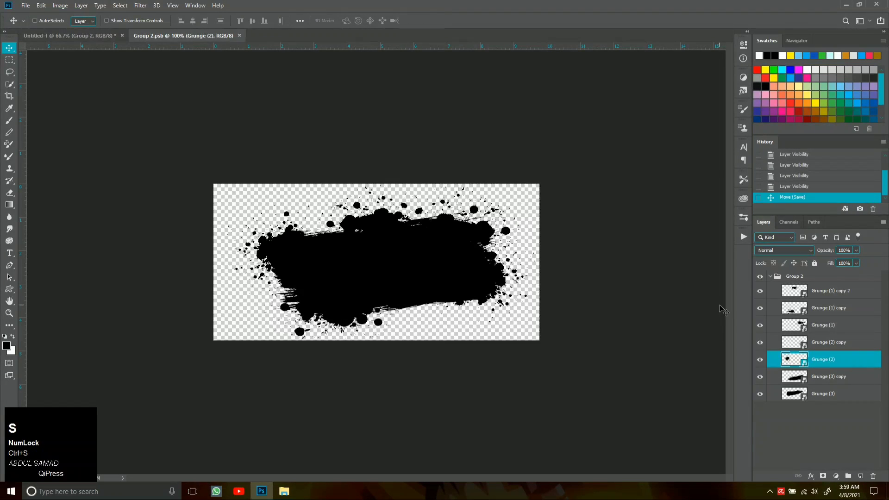
pyautogui.click(244, 42)
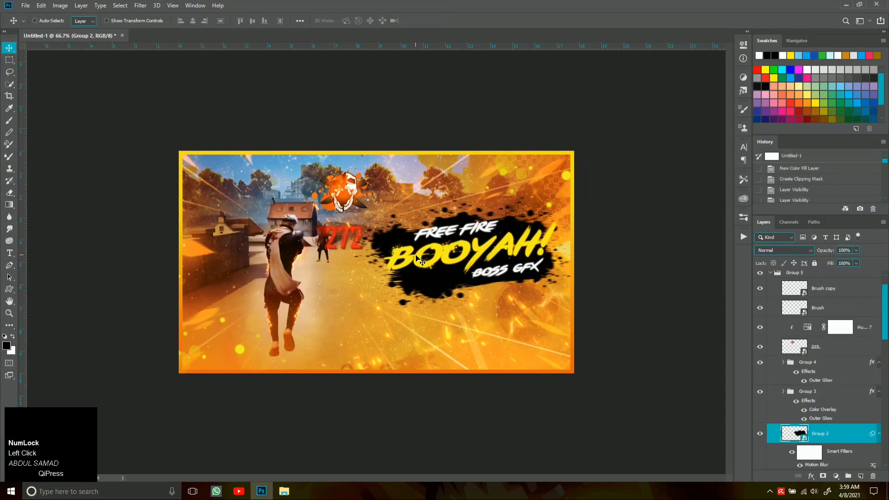
pyautogui.scroll(3)
pyautogui.click(774, 300)
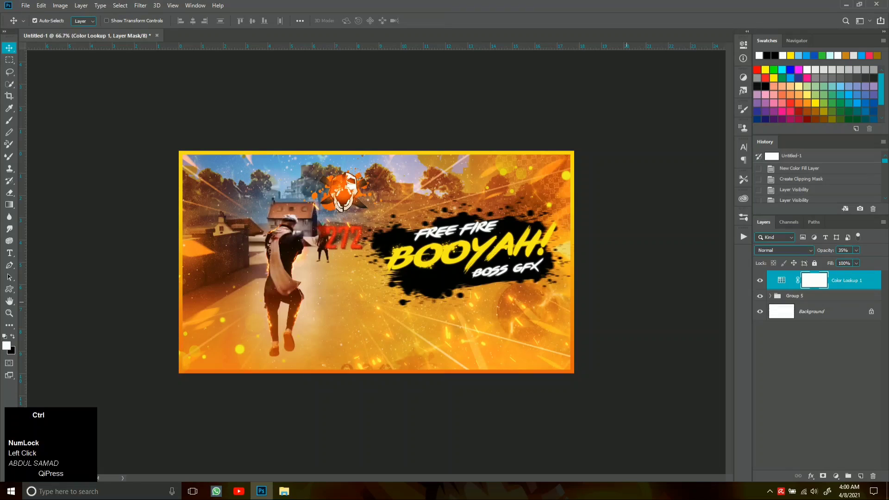
# Step: Stamp all visible layers into a new layer, make it a smart object and apply a Camera Raw Filter
pyautogui.press('ctrl+shift+alt+e')
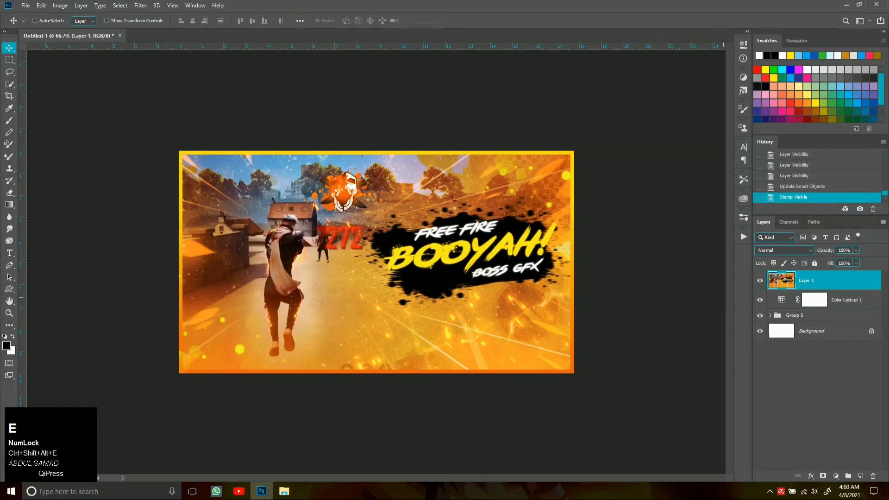
pyautogui.rightClick(815, 280)
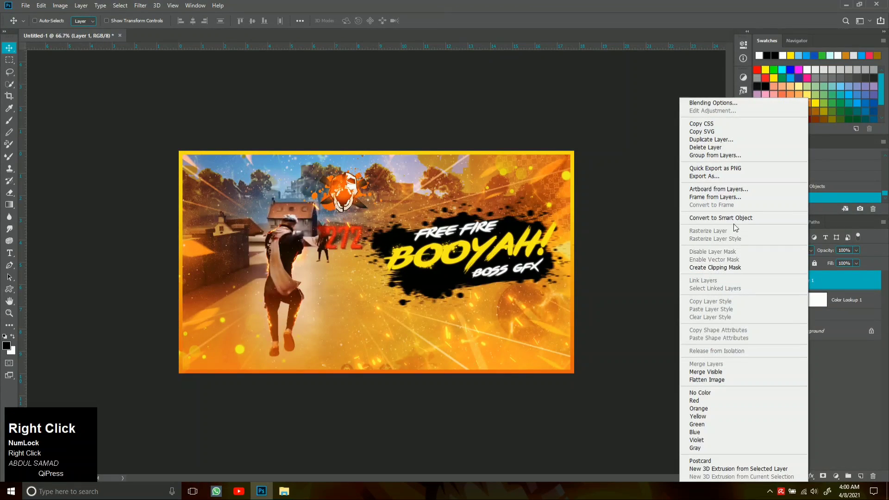
pyautogui.click(734, 223)
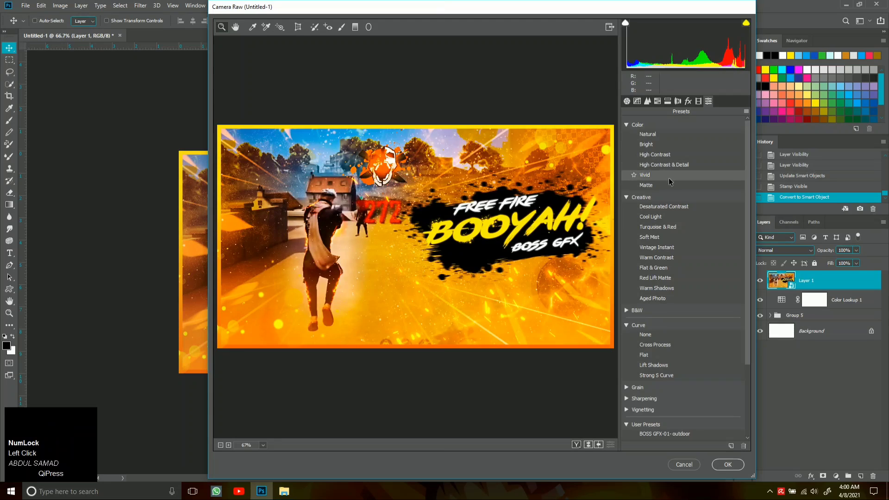
pyautogui.click(666, 179)
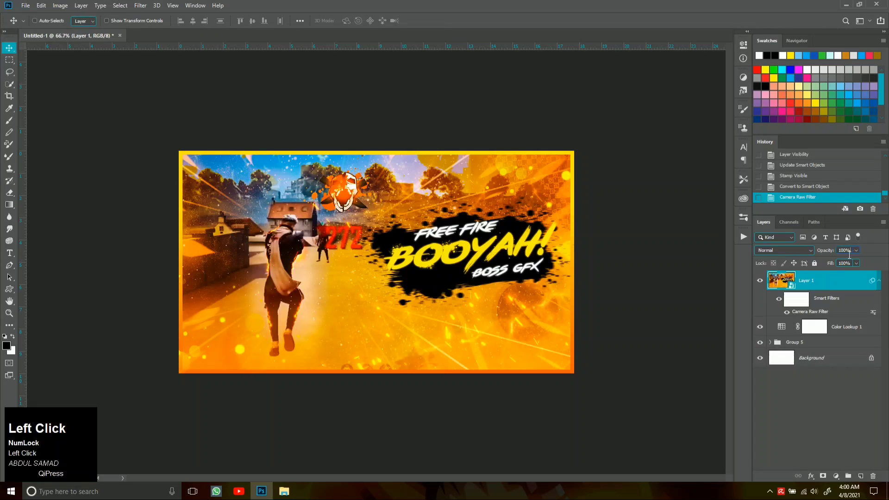
# Step: Compare the finished layer on and off and settle its opacity at 45%
pyautogui.write('75')
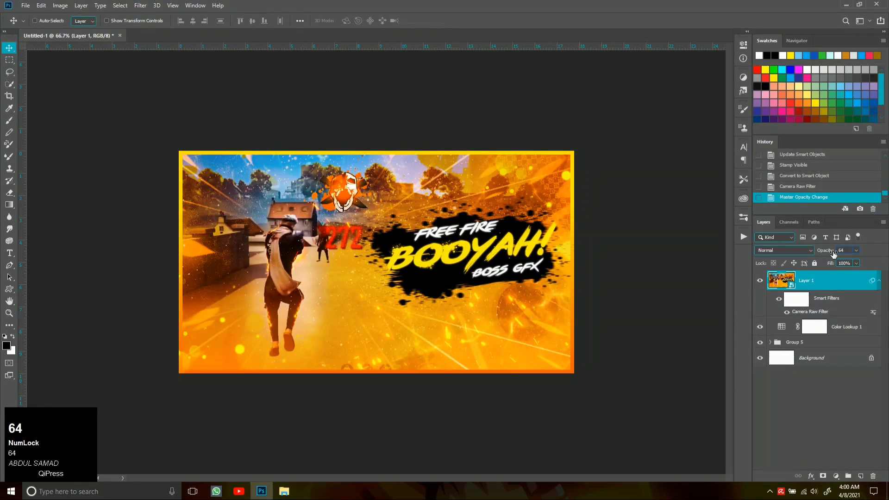
pyautogui.click(771, 286)
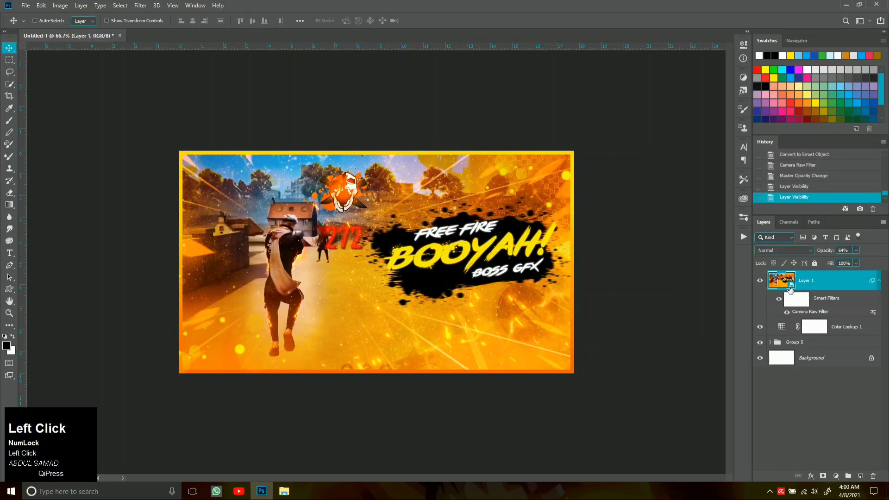
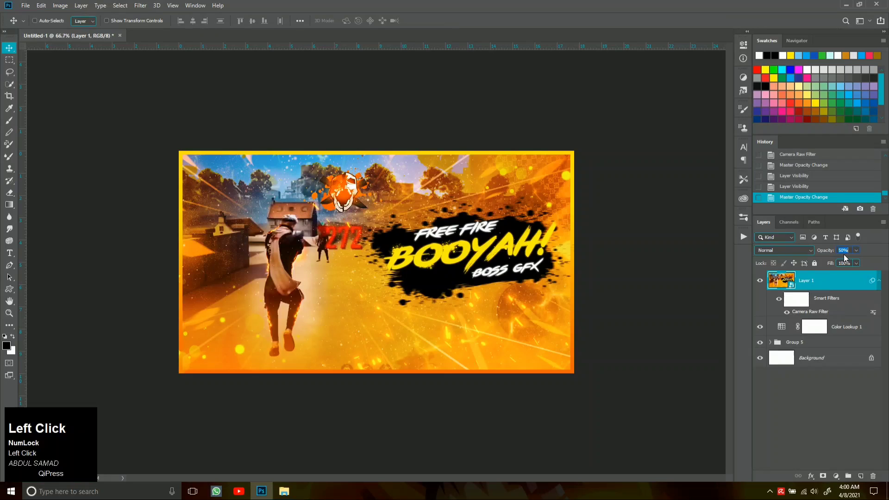
pyautogui.write('45')
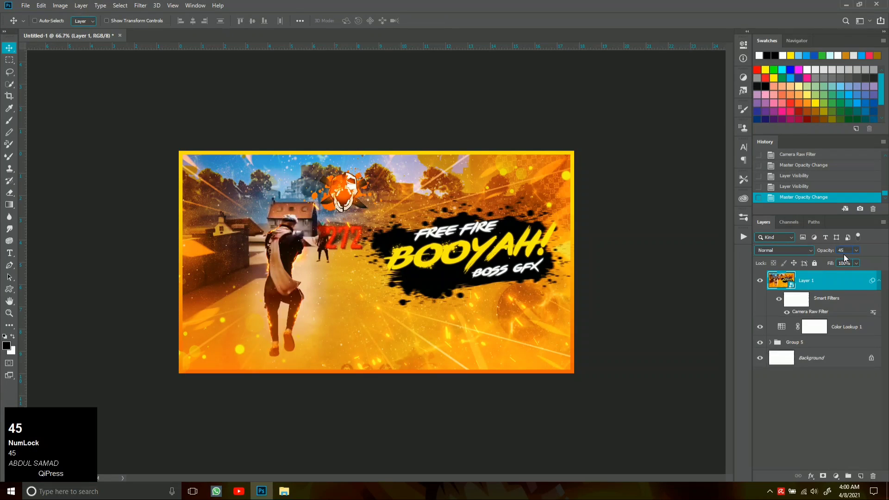
pyautogui.click(859, 278)
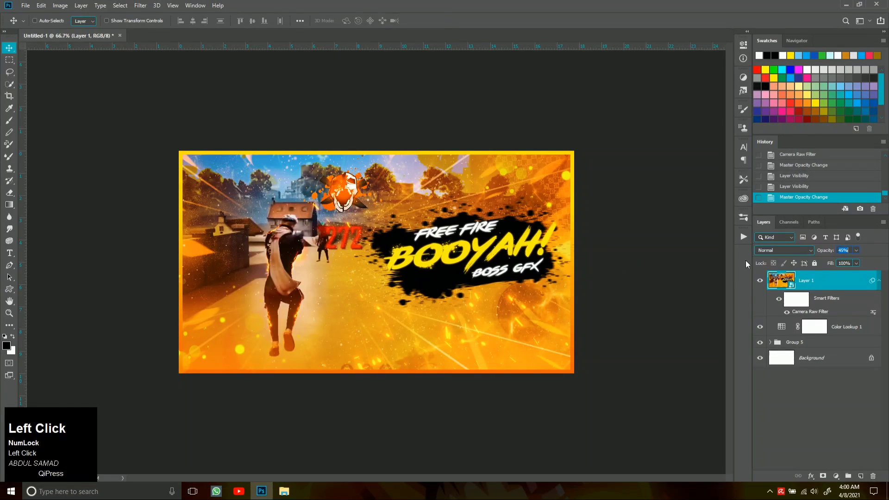
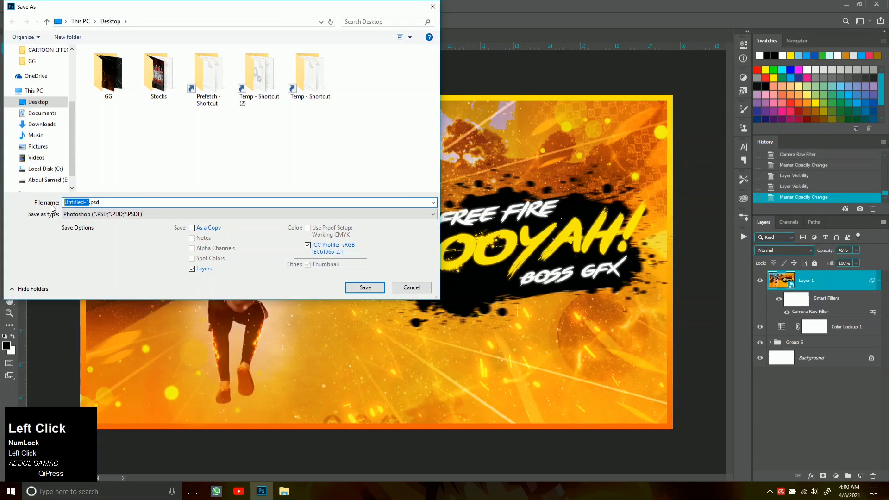
# Step: Save the document as a PSD named 'THUMBNAIL FREE FIRE'
pyautogui.press('Caps_Lock')
pyautogui.write('thumbn')
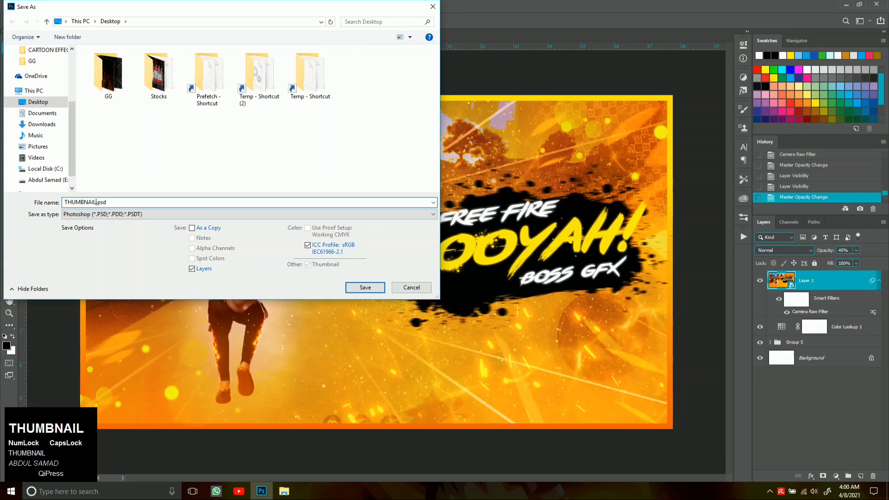
pyautogui.press('space')
pyautogui.write('free')
pyautogui.press('space')
pyautogui.write('fire')
pyautogui.click(361, 291)
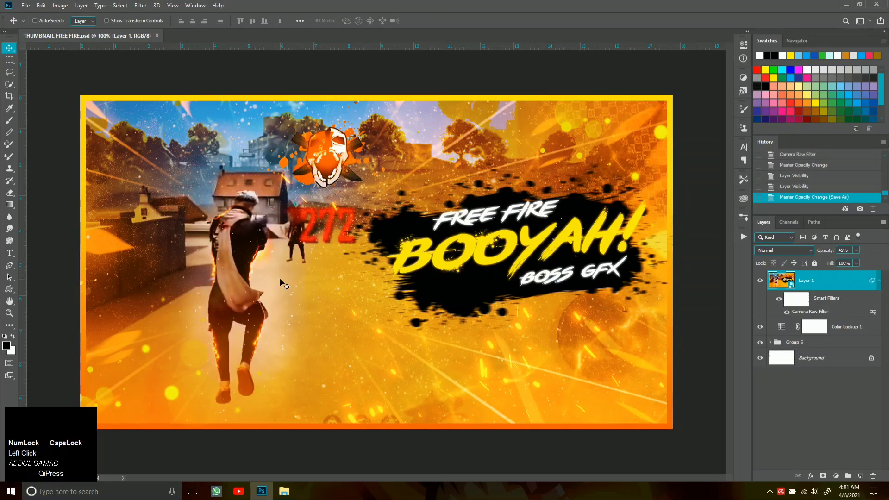
# Step: Export via Save for Web (Legacy) as THUMBNAIL-FREE-FIRE.png into the GG folder and open it to check
pyautogui.click(26, 11)
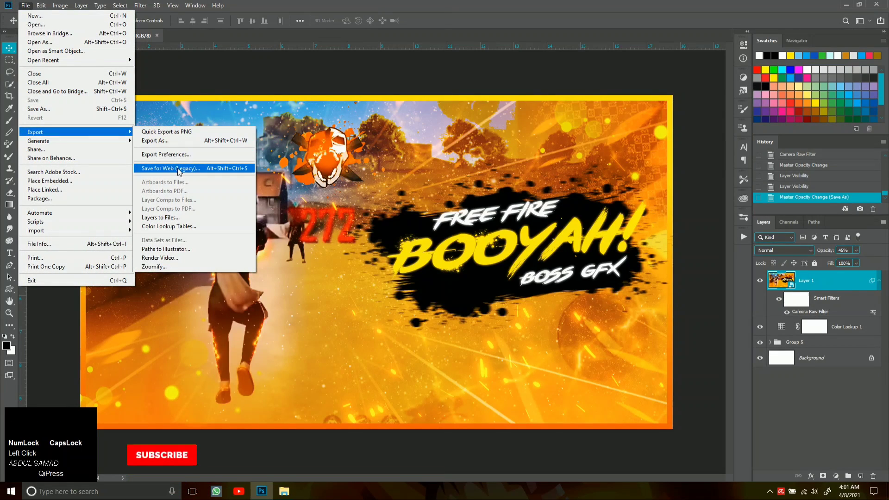
pyautogui.click(178, 170)
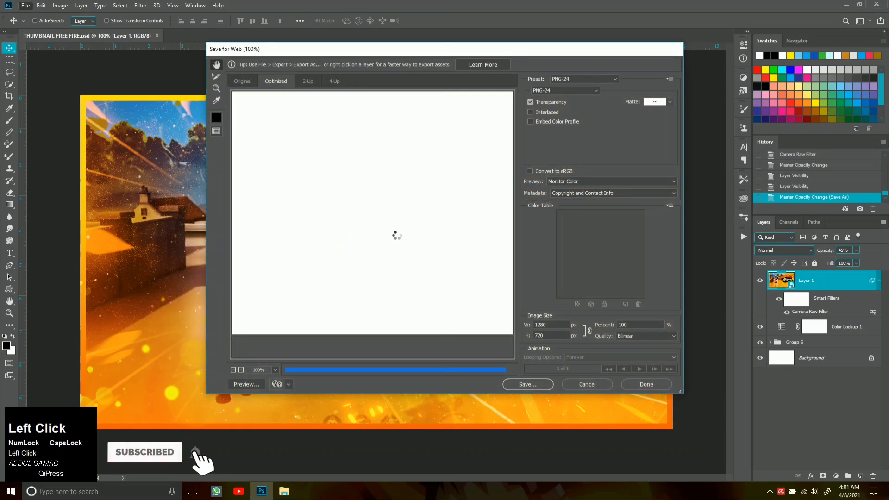
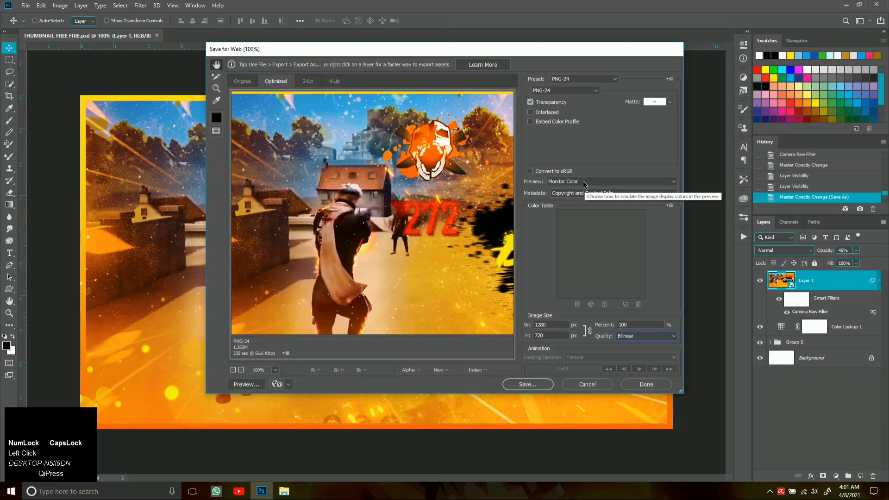
pyautogui.click(542, 388)
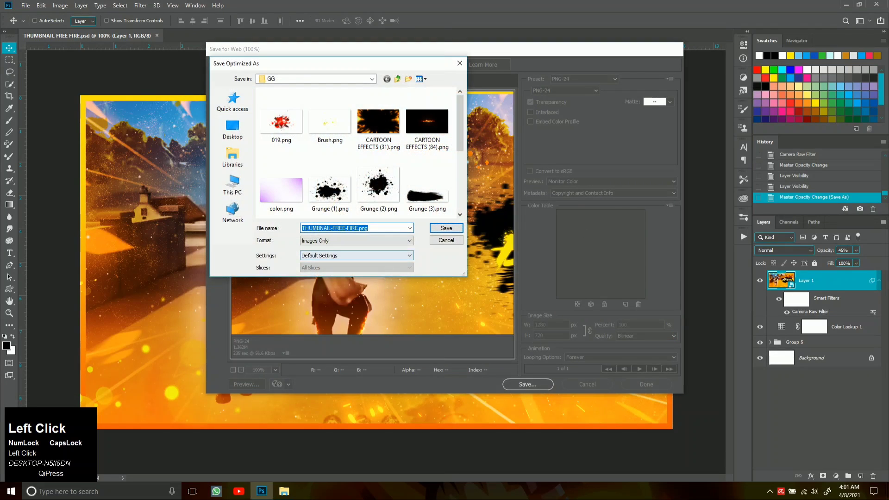
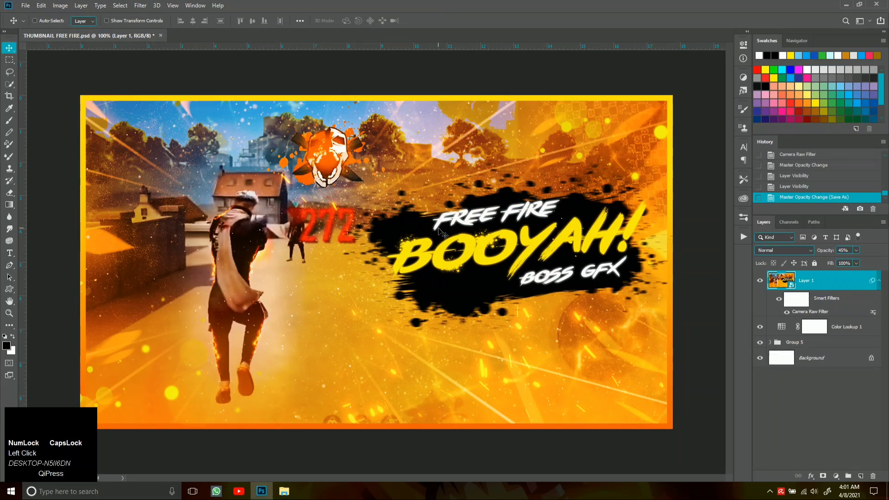
pyautogui.click(289, 485)
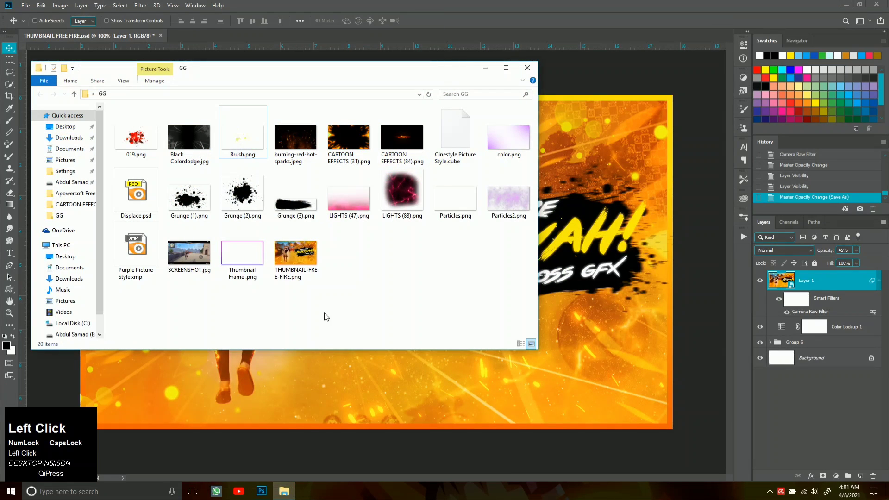